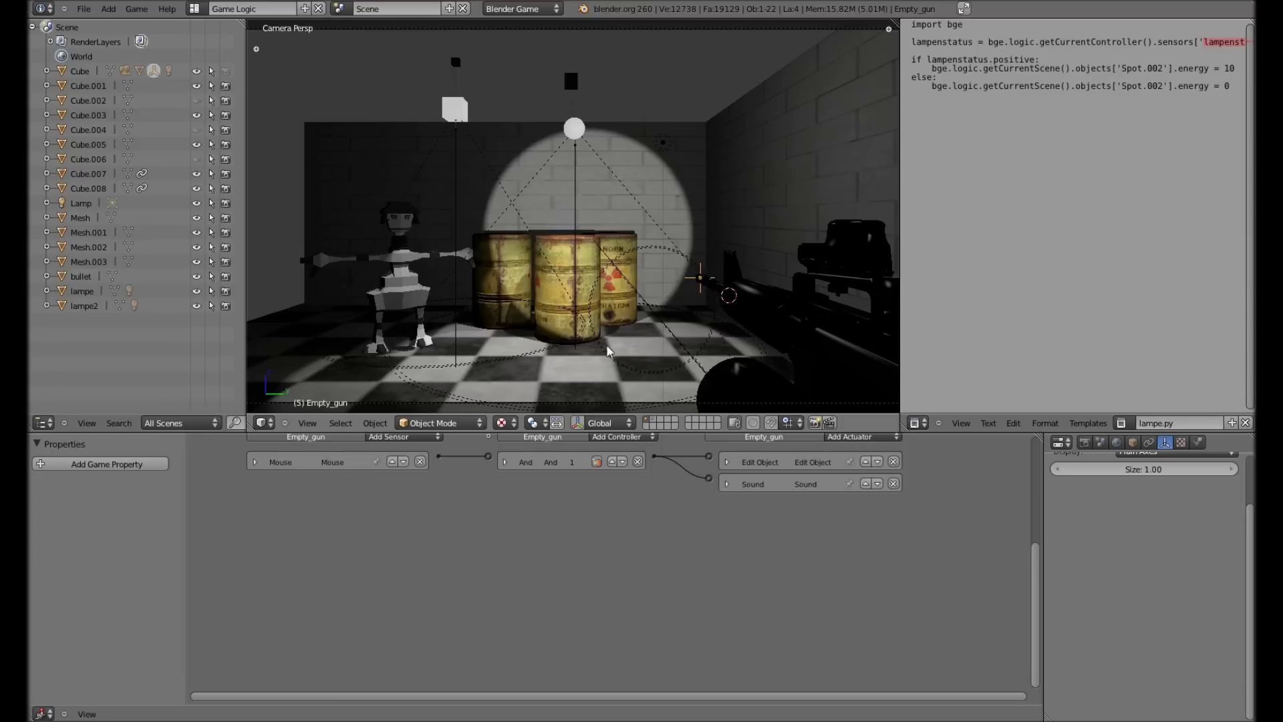
# Rename the main level's scene from Scene to game.
pyautogui.middleClick(504, 344)
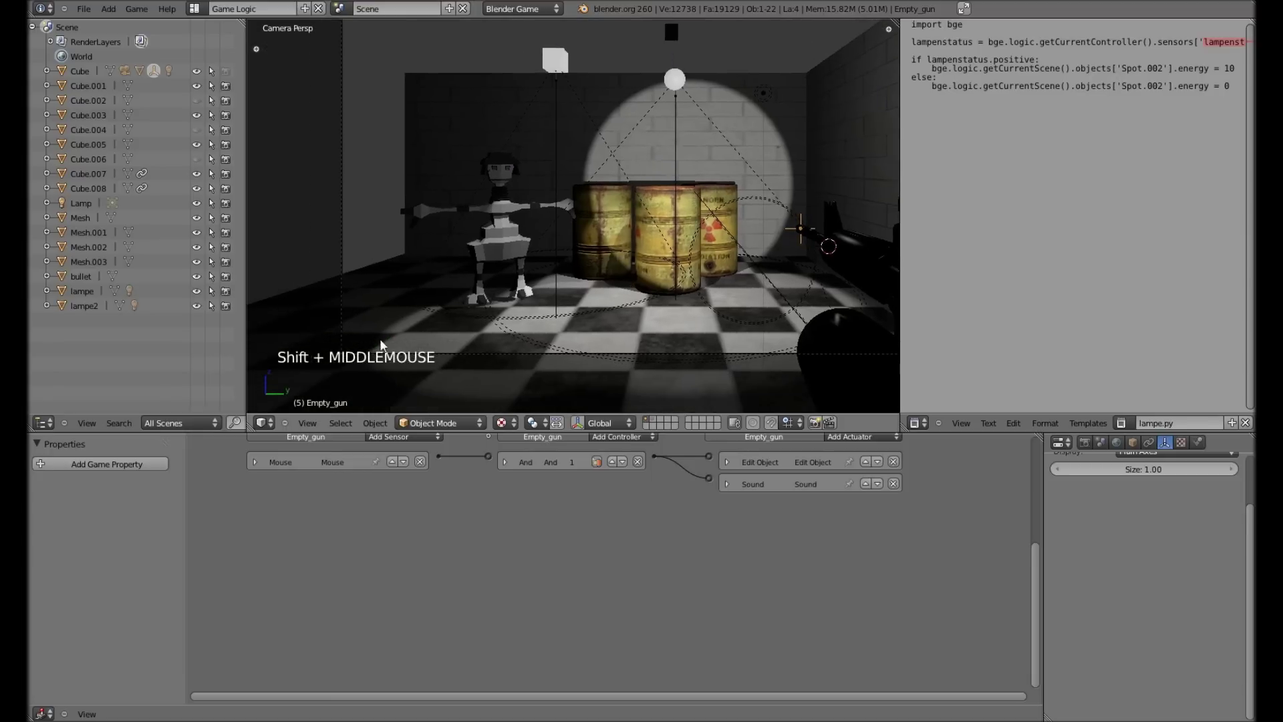
pyautogui.middleClick(670, 270)
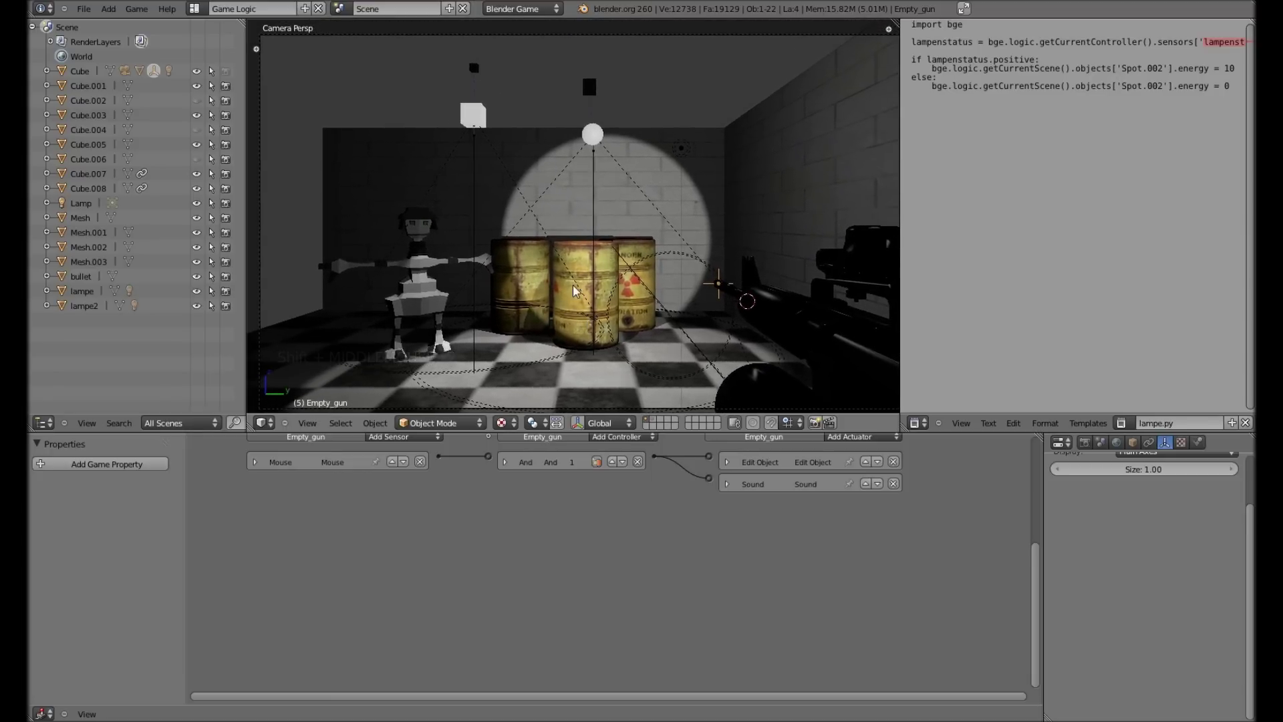
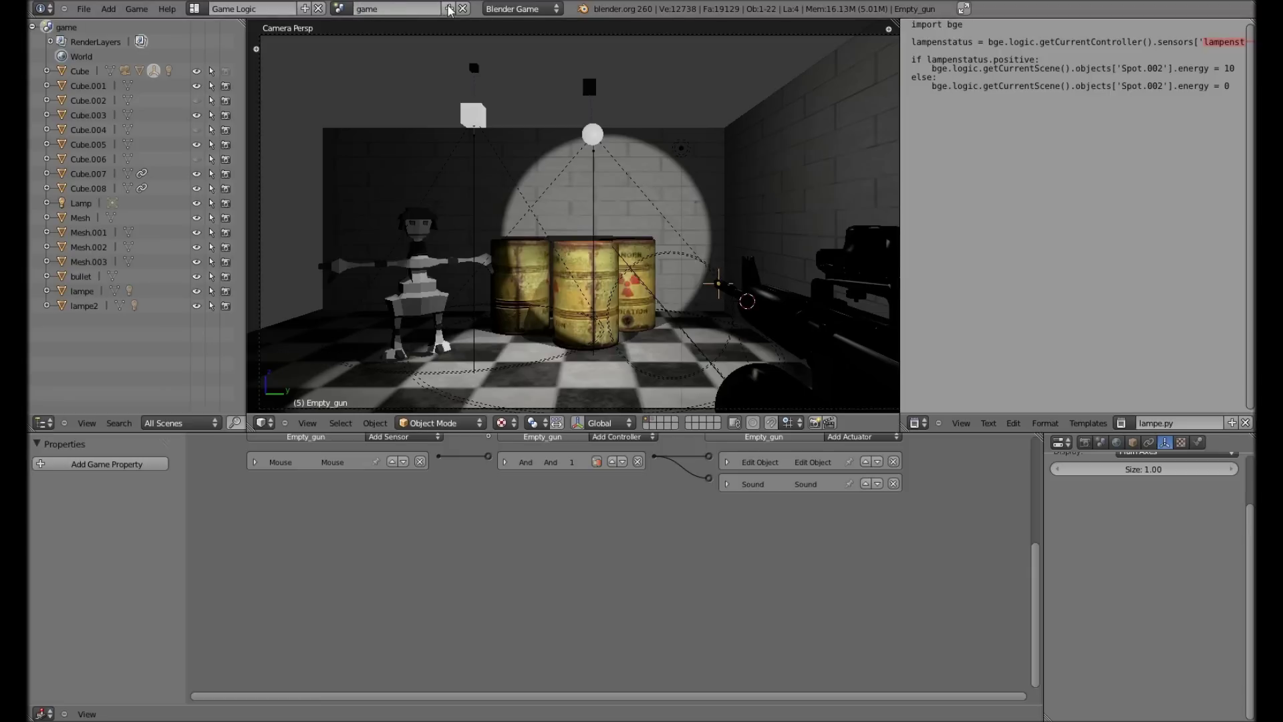
# Create a new empty scene named overlay and add a camera to it.
pyautogui.click(430, 34)
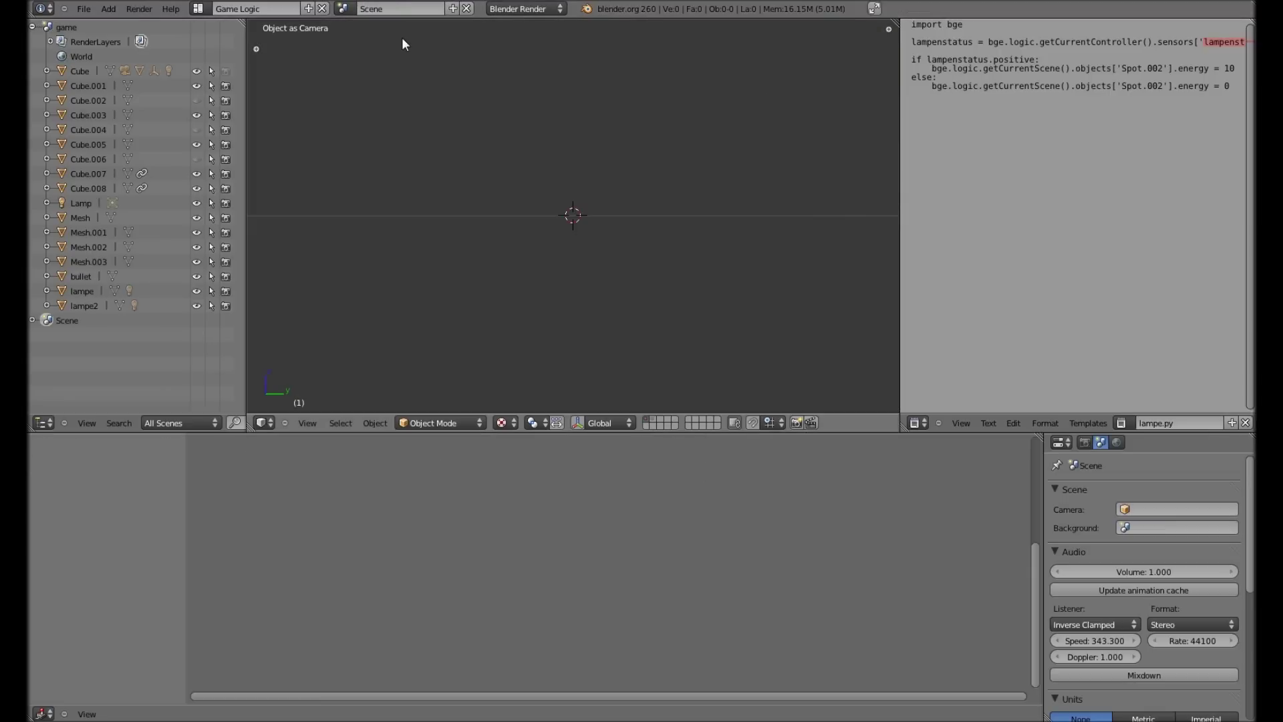
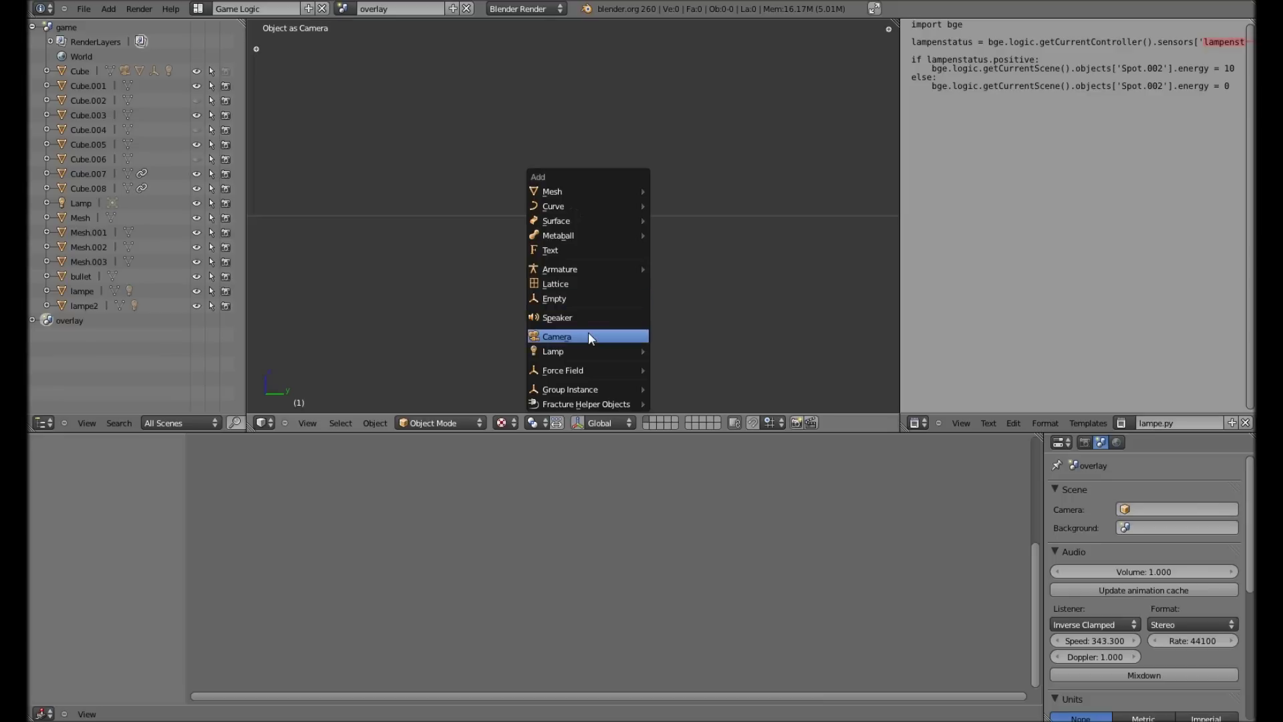
pyautogui.scroll(-3)
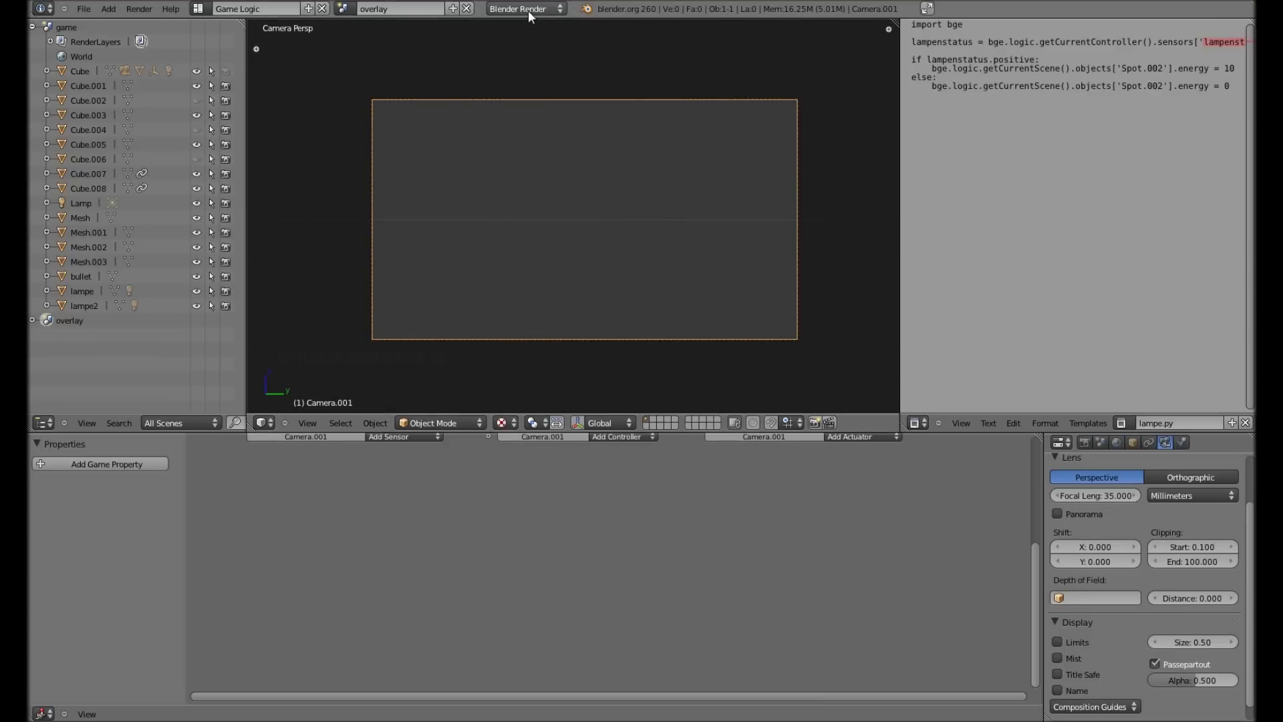
# Switch the overlay scene to the Blender Game engine with GLSL shading enabled.
pyautogui.click(561, 34)
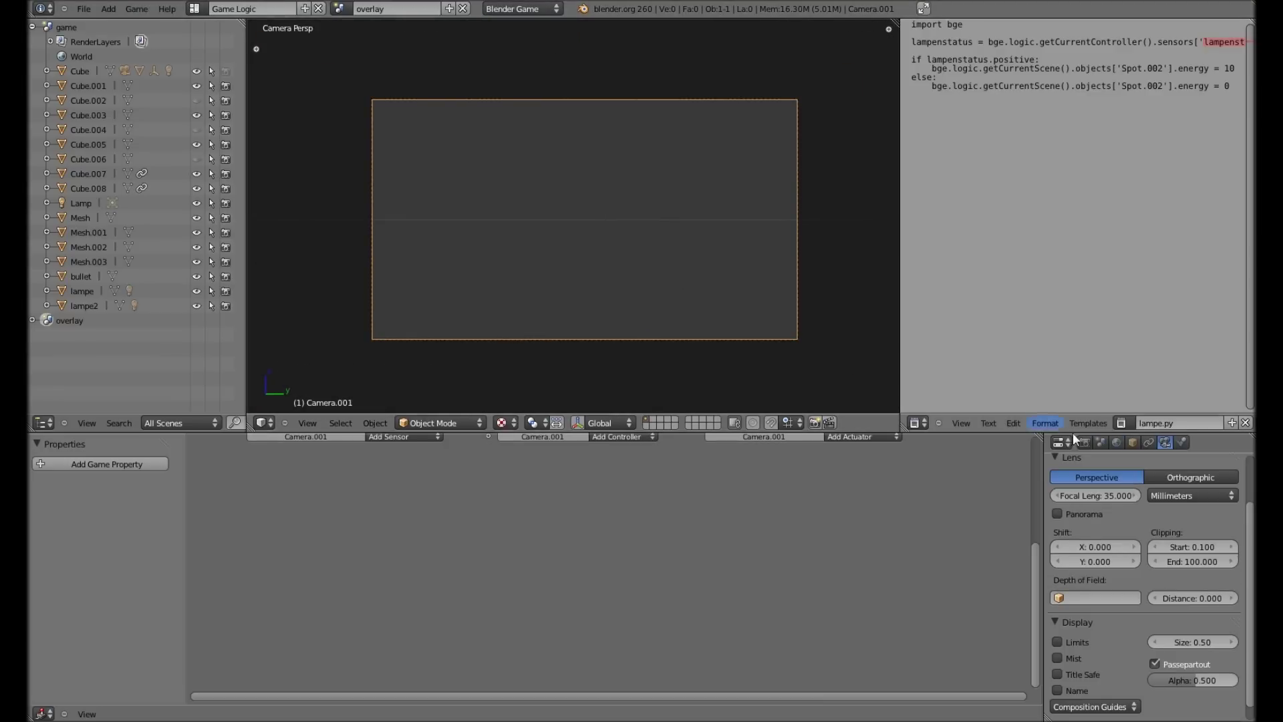
pyautogui.click(1096, 444)
pyautogui.scroll(-3)
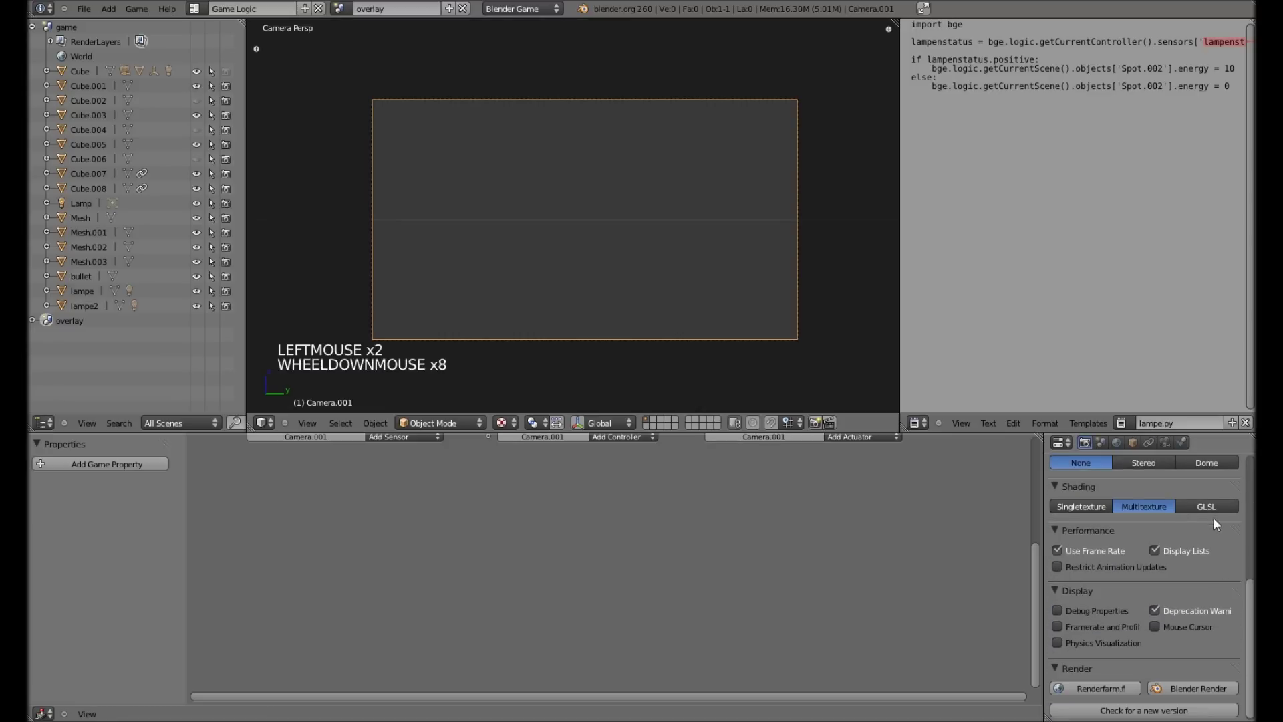
pyautogui.click(1222, 512)
pyautogui.scroll(-3)
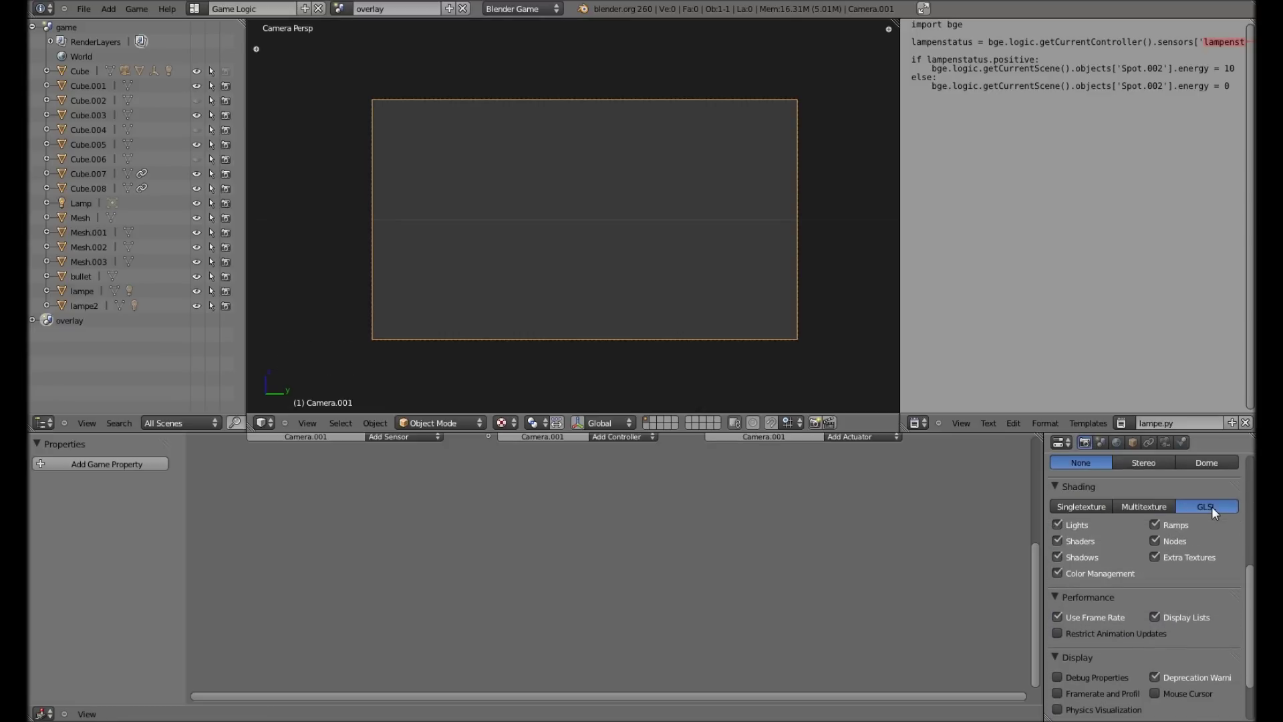
pyautogui.scroll(3)
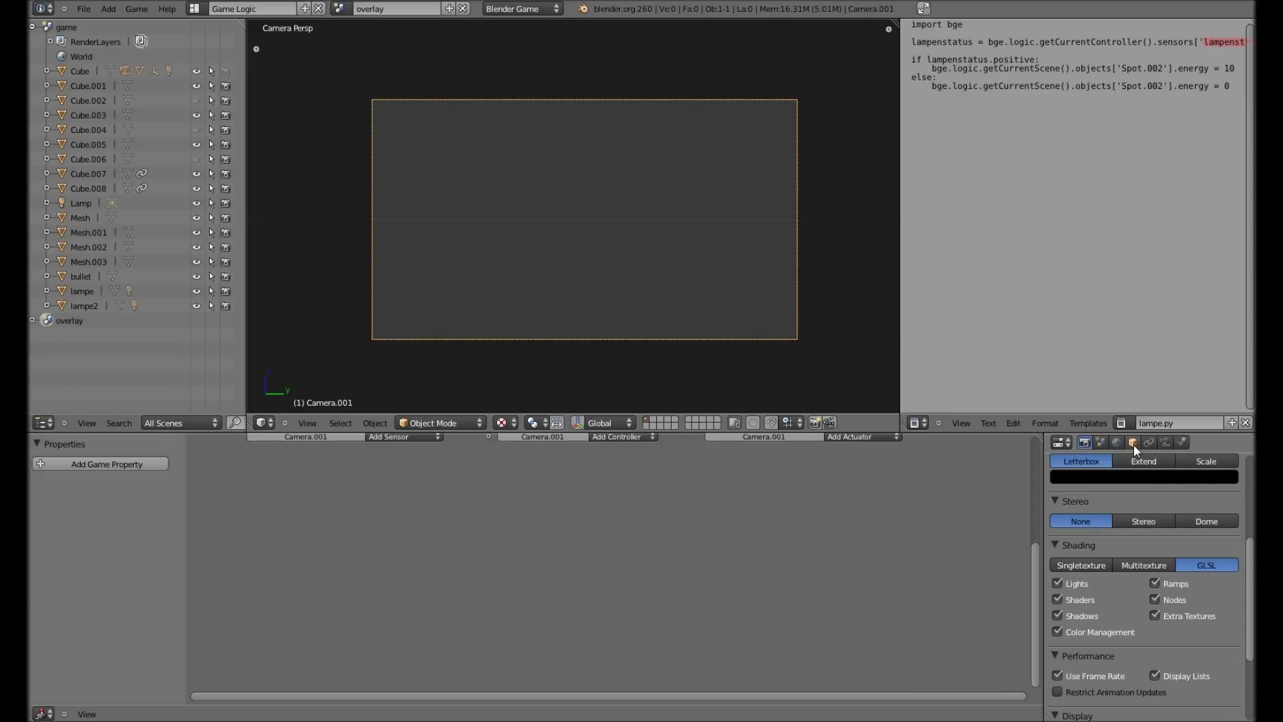
# Add a plane to the overlay scene and position it in front of the camera.
pyautogui.press('shift+a')
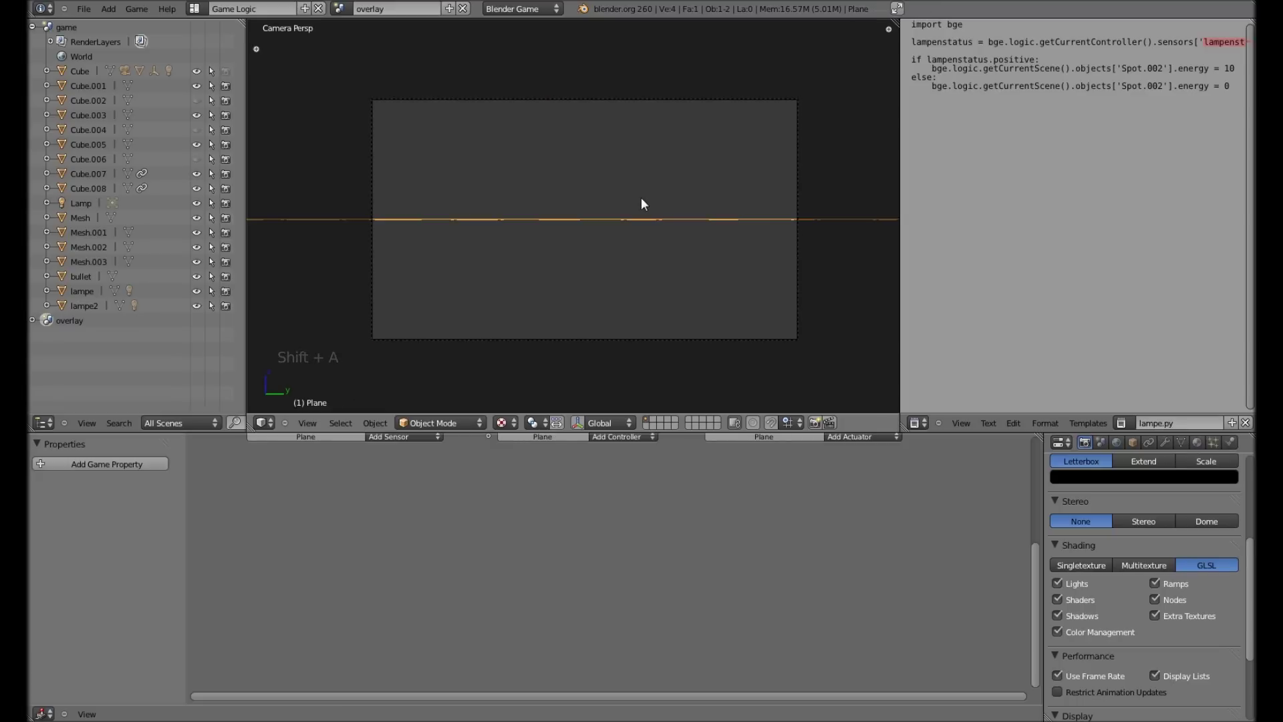
pyautogui.press('KP_7')
pyautogui.scroll(-3)
pyautogui.press('g')
pyautogui.click(430, 286)
pyautogui.scroll(3)
pyautogui.middleClick(423, 291)
pyautogui.scroll(3)
pyautogui.scroll(3)
pyautogui.middleClick(689, 311)
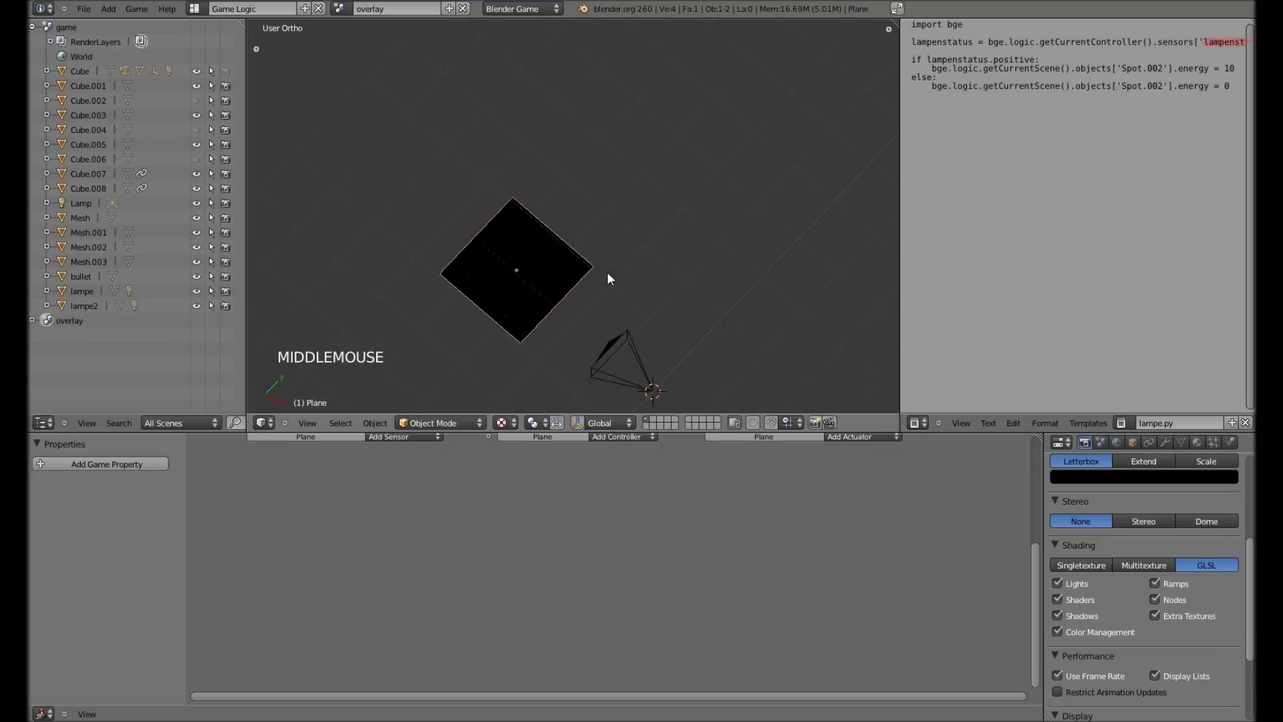
pyautogui.middleClick(567, 306)
pyautogui.scroll(3)
pyautogui.middleClick(611, 265)
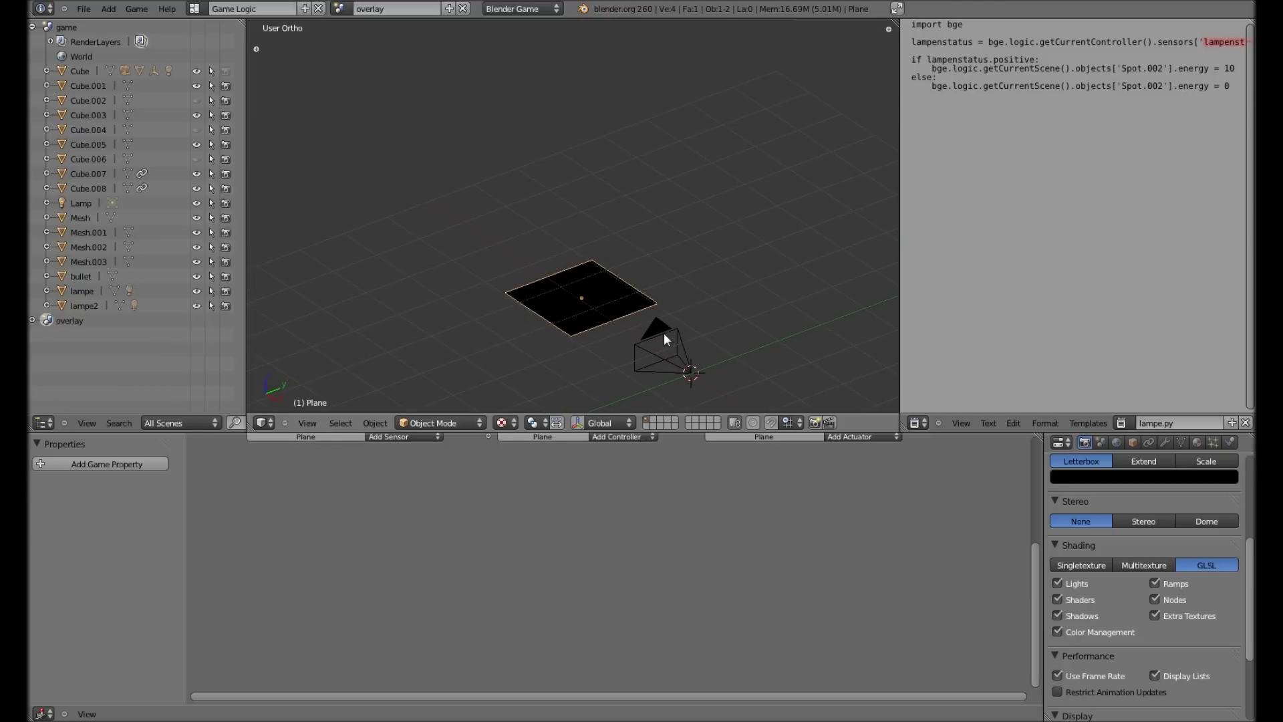
# Set the overlay camera's lens to Orthographic projection.
pyautogui.rightClick(665, 334)
pyautogui.rightClick(666, 339)
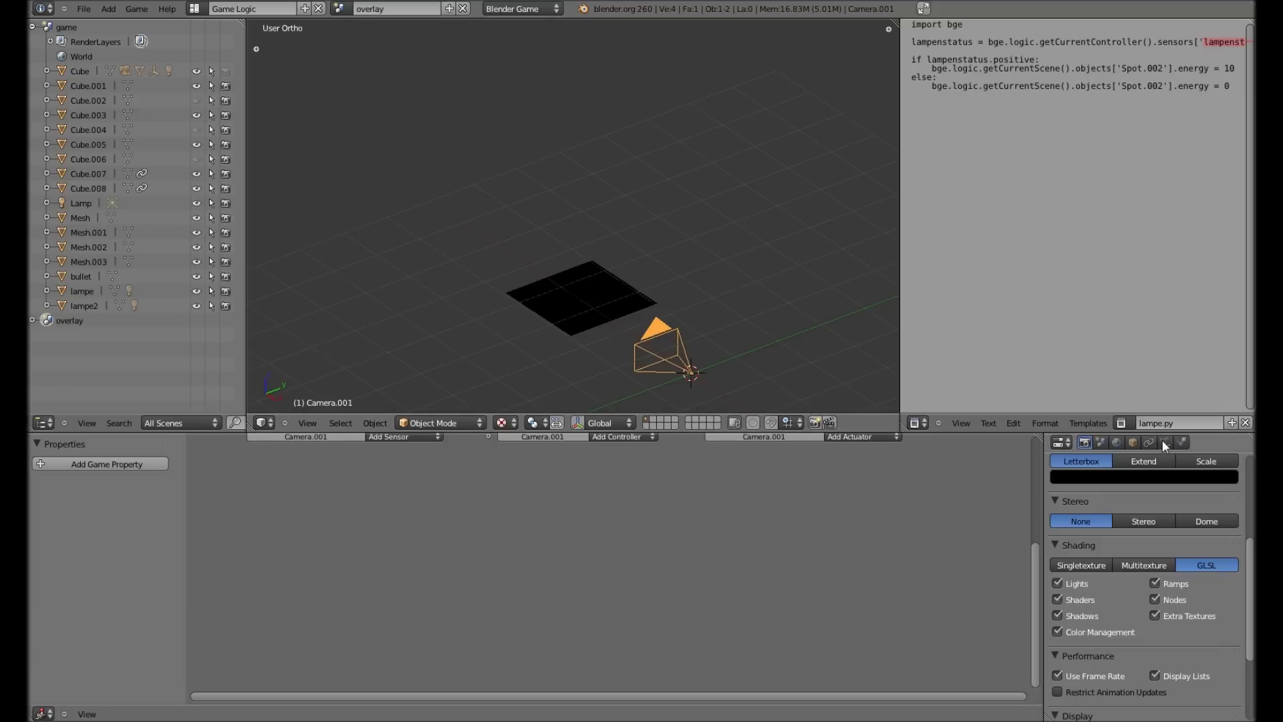
pyautogui.click(1169, 444)
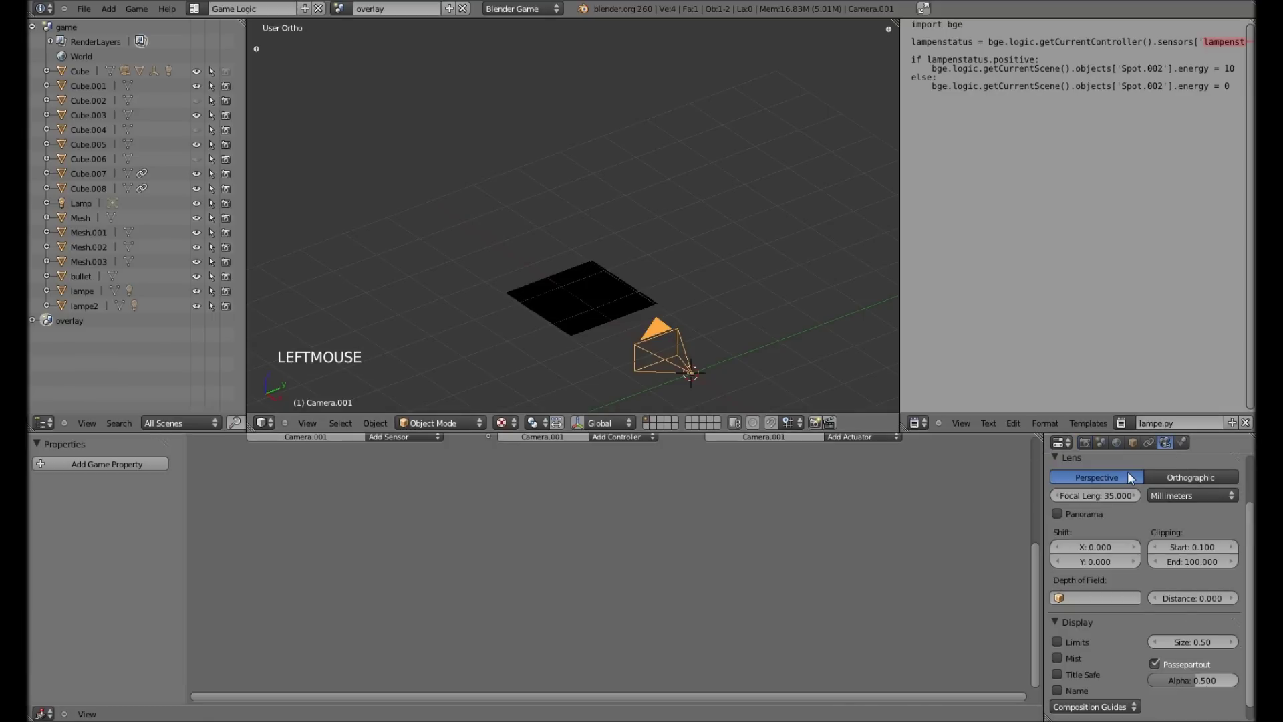
pyautogui.click(1193, 481)
pyautogui.scroll(-3)
pyautogui.middleClick(593, 312)
pyautogui.middleClick(630, 314)
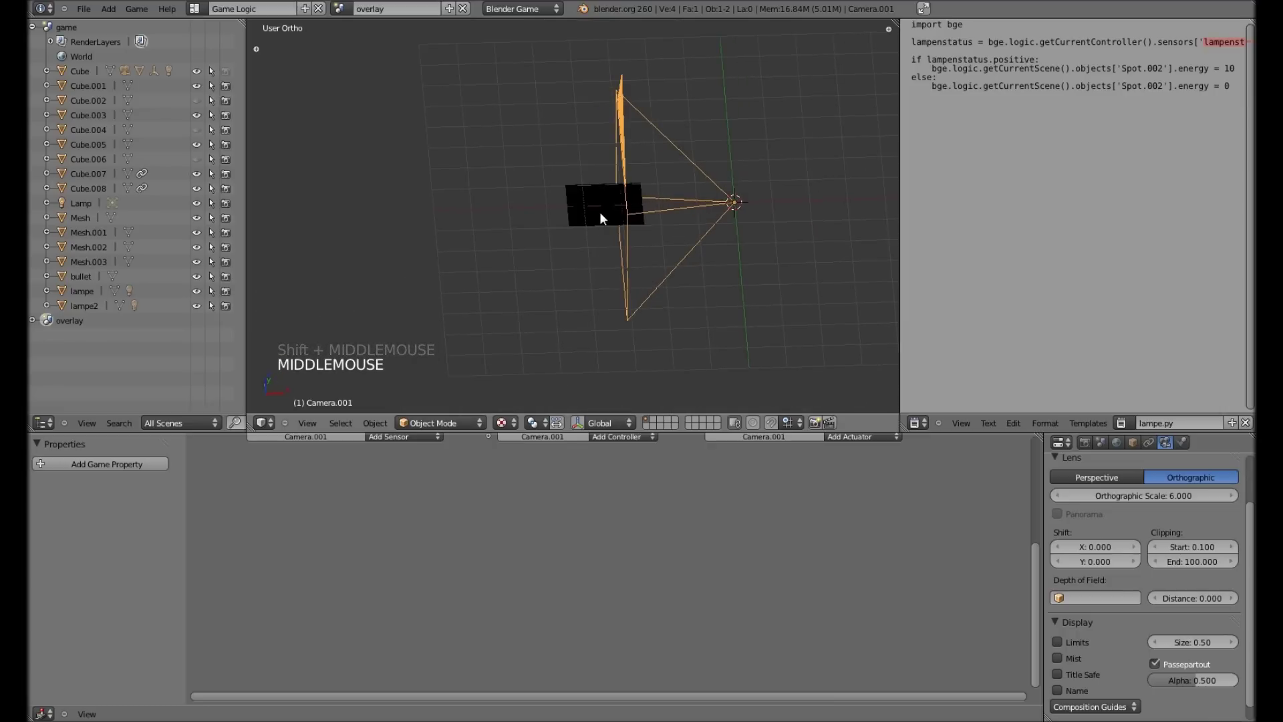
# Select the plane and view the scene straight down from the top.
pyautogui.rightClick(605, 218)
pyautogui.press('KP_7')
pyautogui.scroll(-3)
pyautogui.middleClick(596, 219)
pyautogui.press('g')
pyautogui.click(562, 251)
pyautogui.scroll(3)
pyautogui.scroll(3)
pyautogui.scroll(-3)
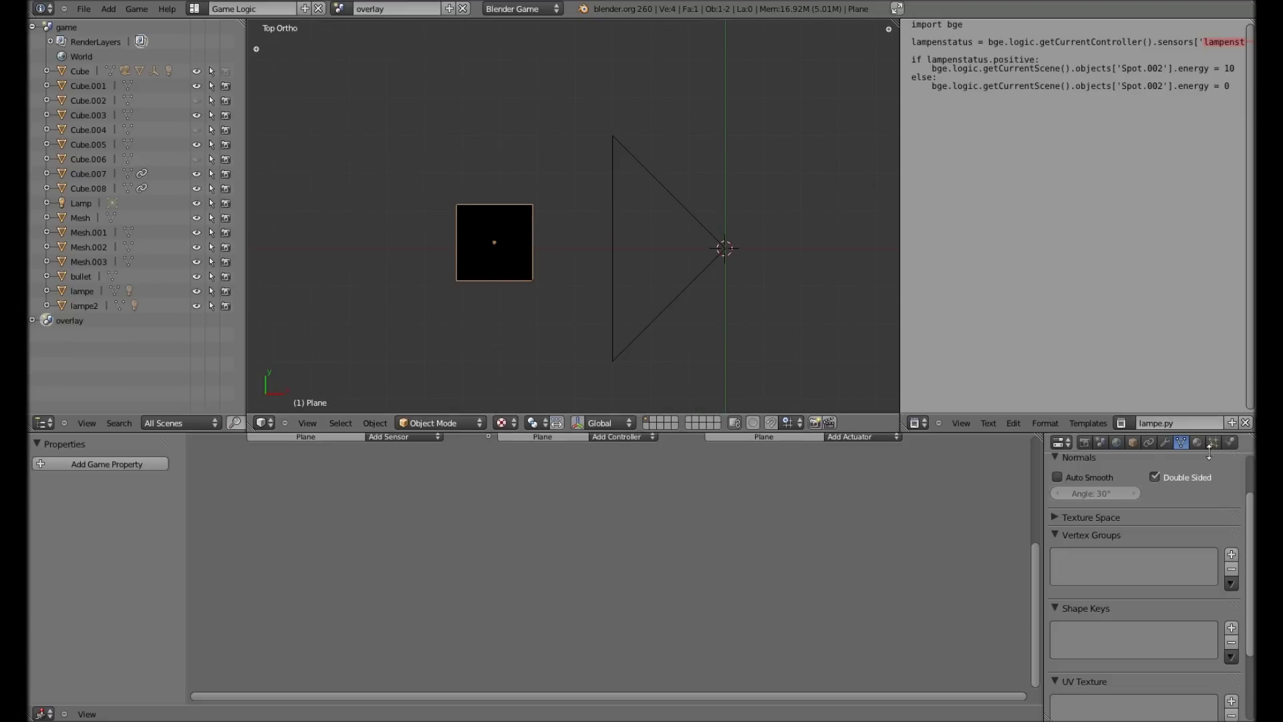
# Give the plane a new shadeless Text material with Alpha Blend set to Add.
pyautogui.click(1208, 445)
pyautogui.click(1147, 547)
pyautogui.scroll(-3)
pyautogui.scroll(-3)
pyautogui.click(1166, 542)
pyautogui.scroll(-3)
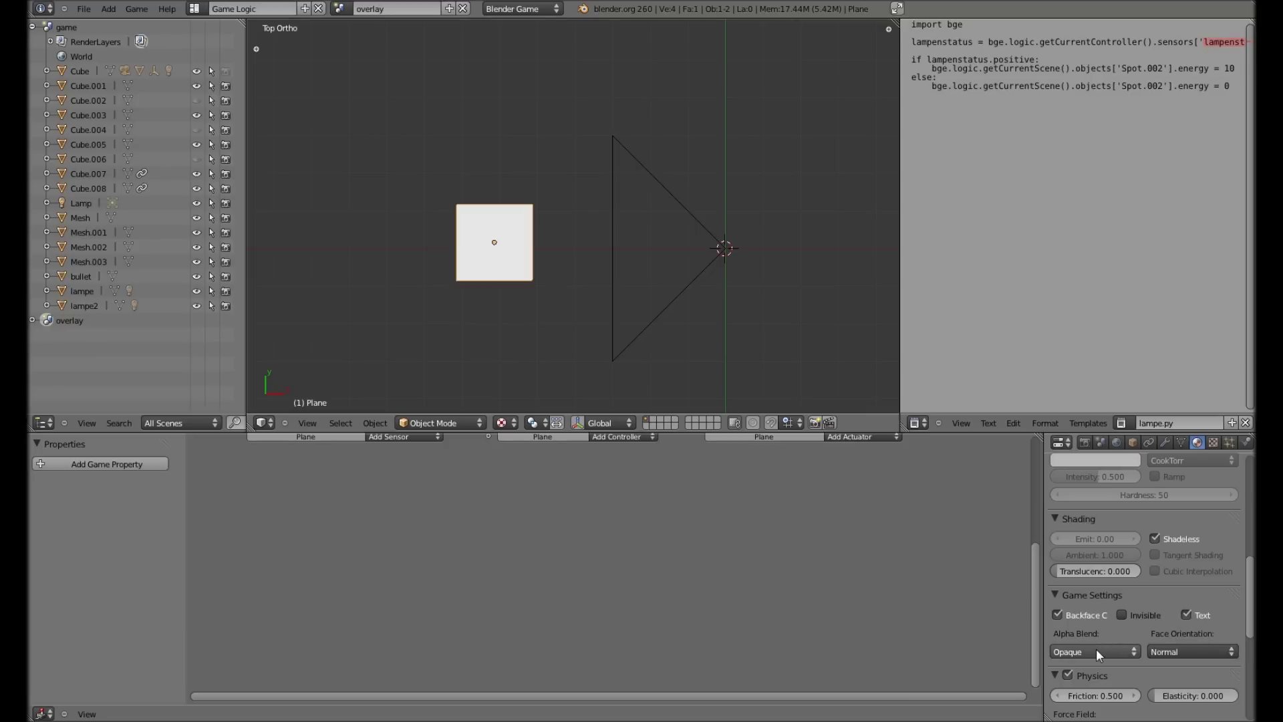
pyautogui.click(1086, 632)
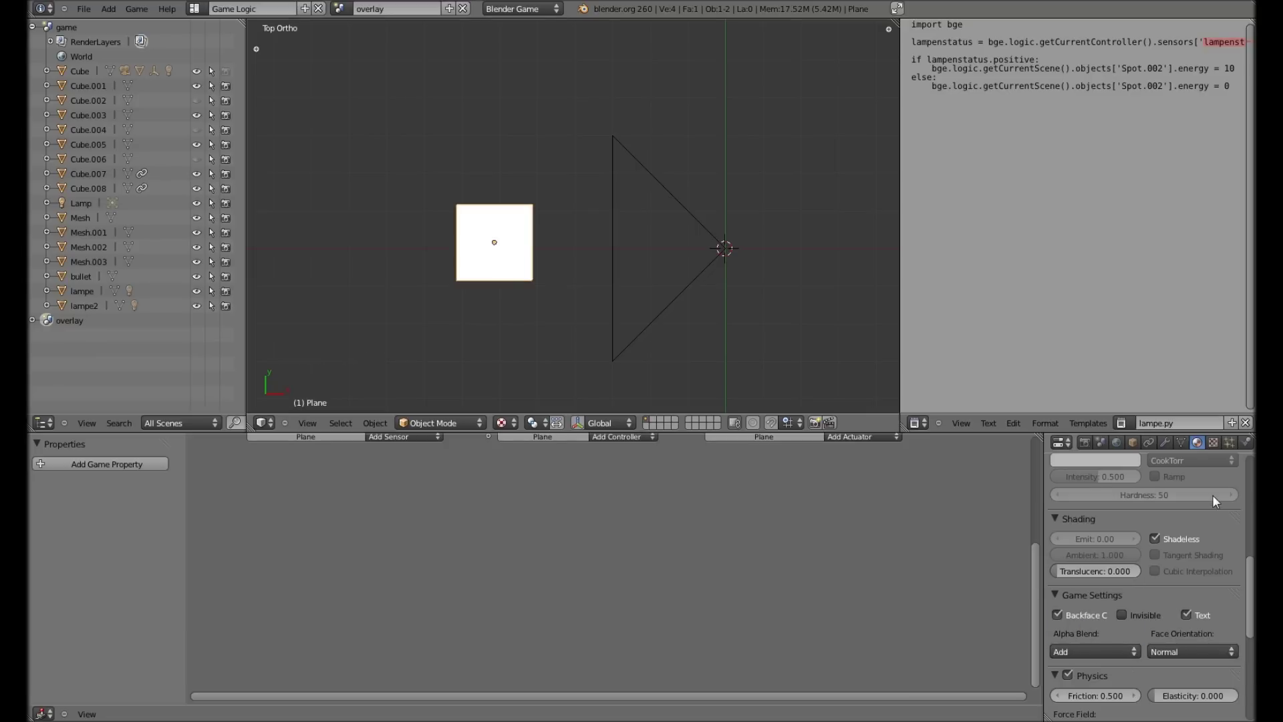
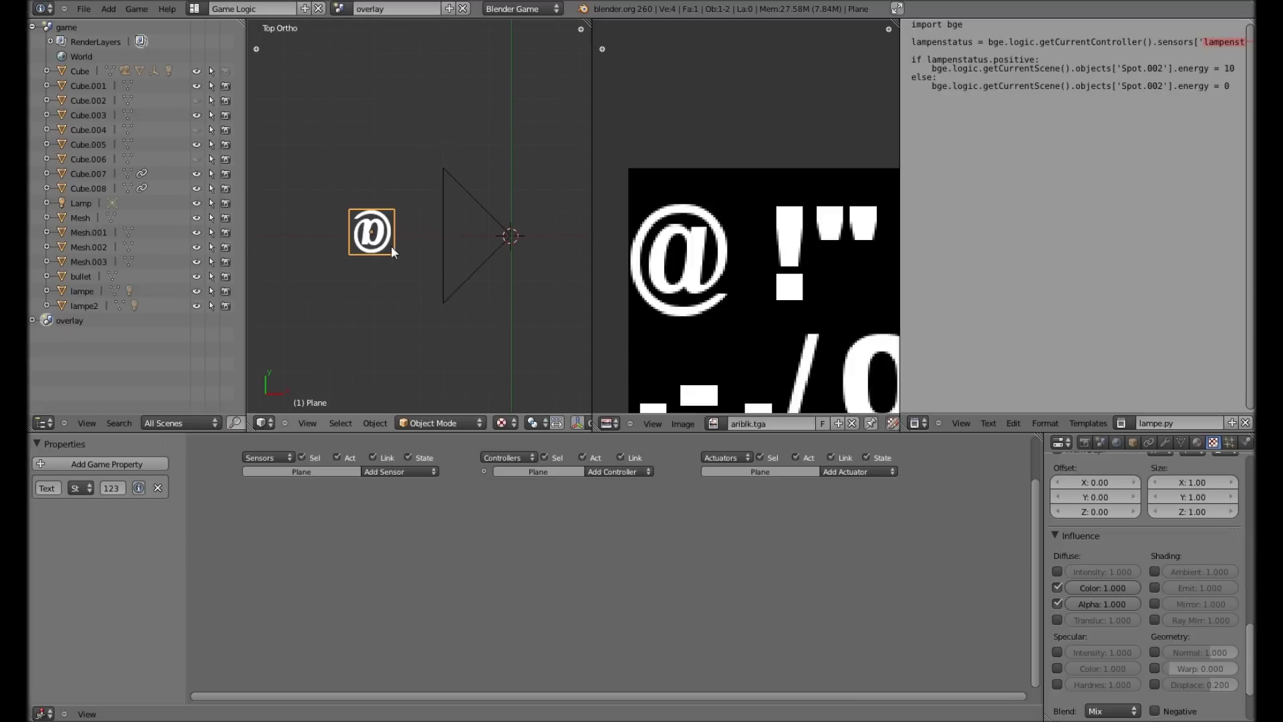
# Preview the text plane rendering in the game engine and return to the scene.
pyautogui.press('Tab')
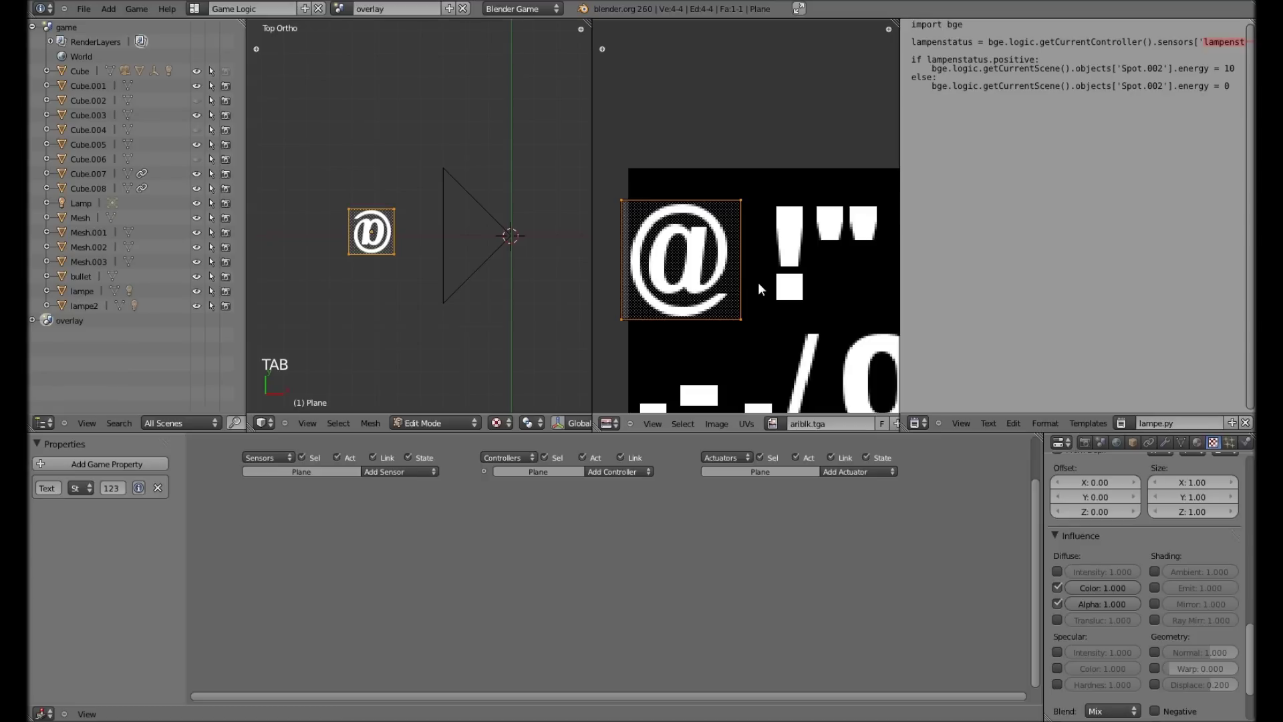
pyautogui.press('r')
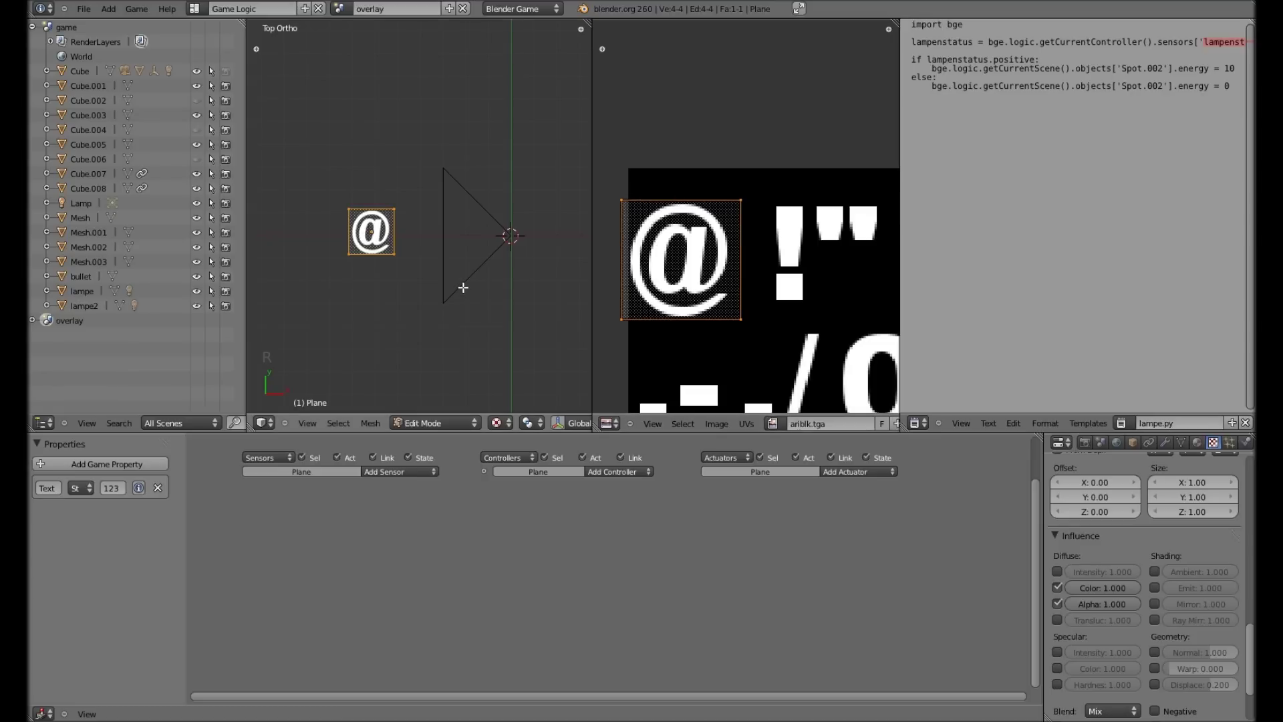
pyautogui.press('Tab')
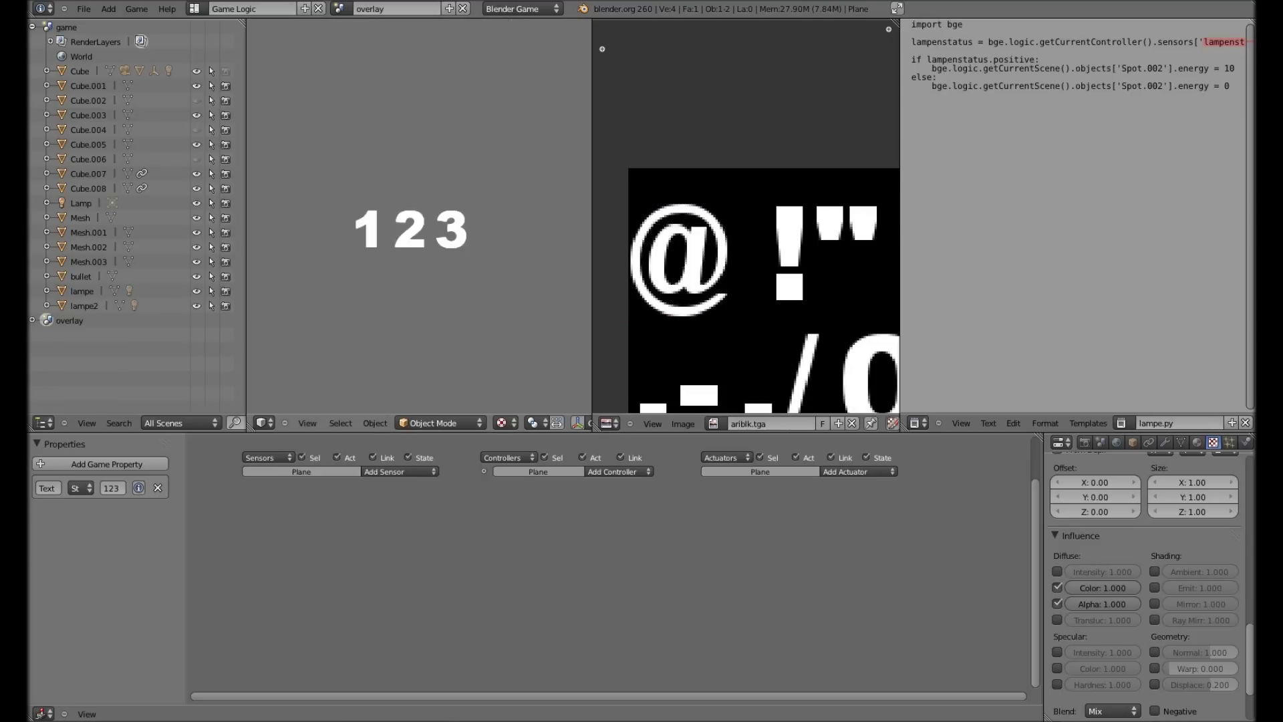
pyautogui.press('p')
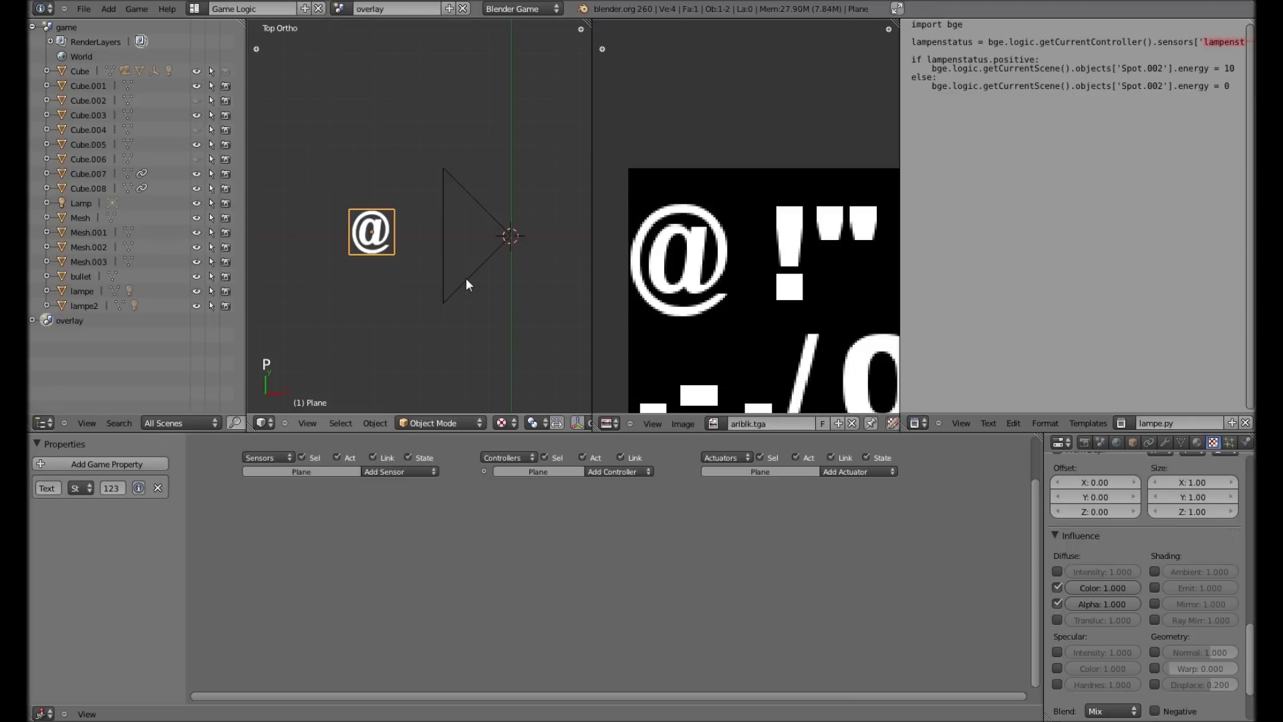
pyautogui.scroll(-3)
# Rotate Camera.001 in front view so it points straight down.
pyautogui.rightClick(491, 247)
pyautogui.press('KP_1')
pyautogui.scroll(-3)
pyautogui.scroll(-3)
pyautogui.press('r')
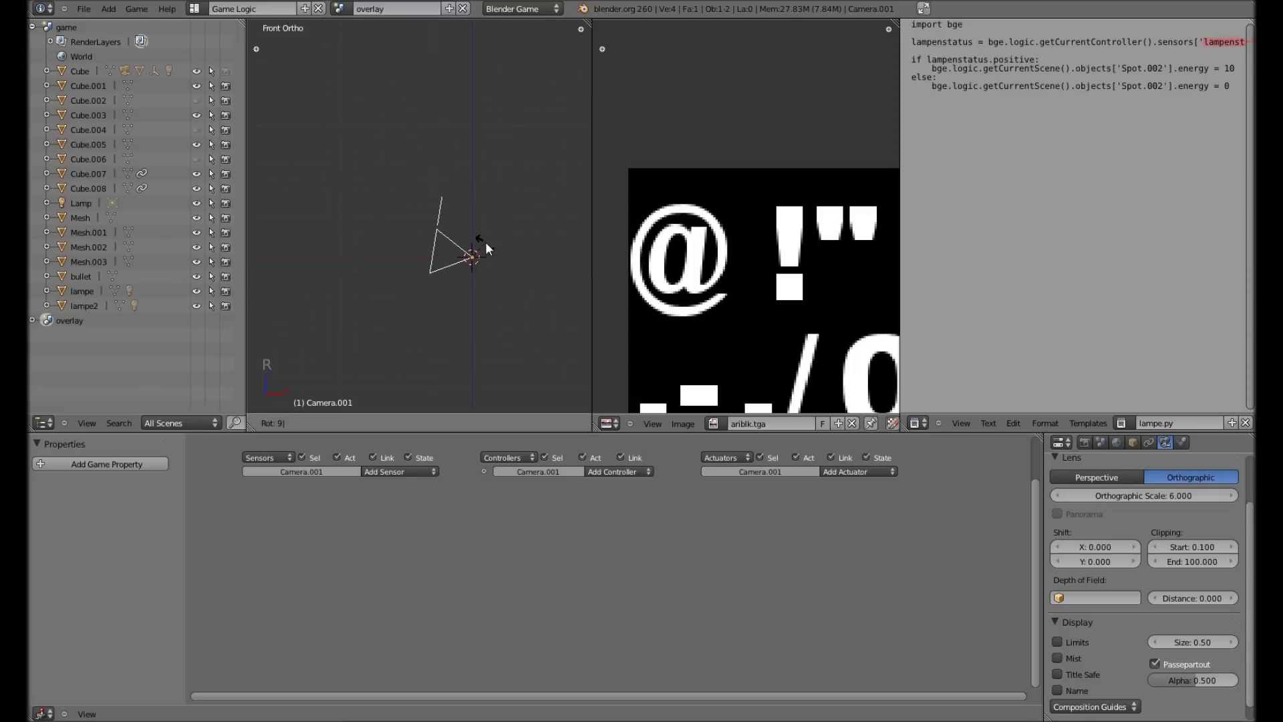
pyautogui.press('g')
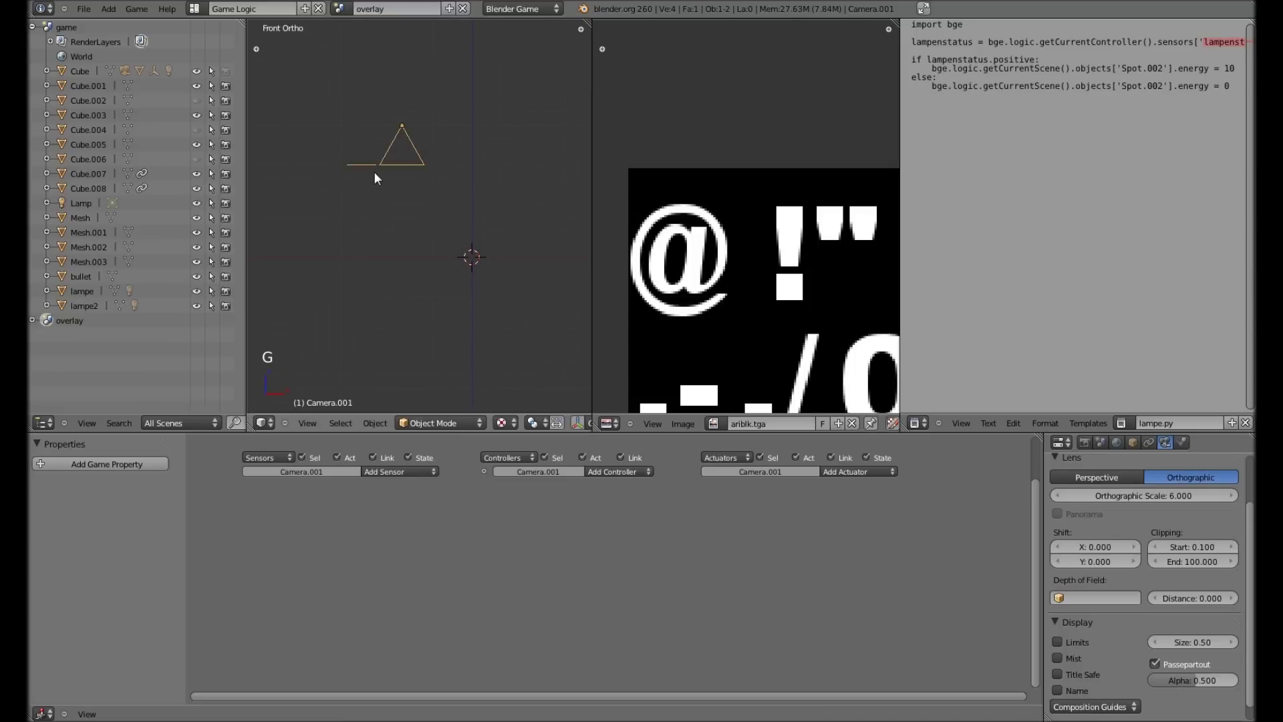
pyautogui.press('KP_7')
pyautogui.click(379, 177)
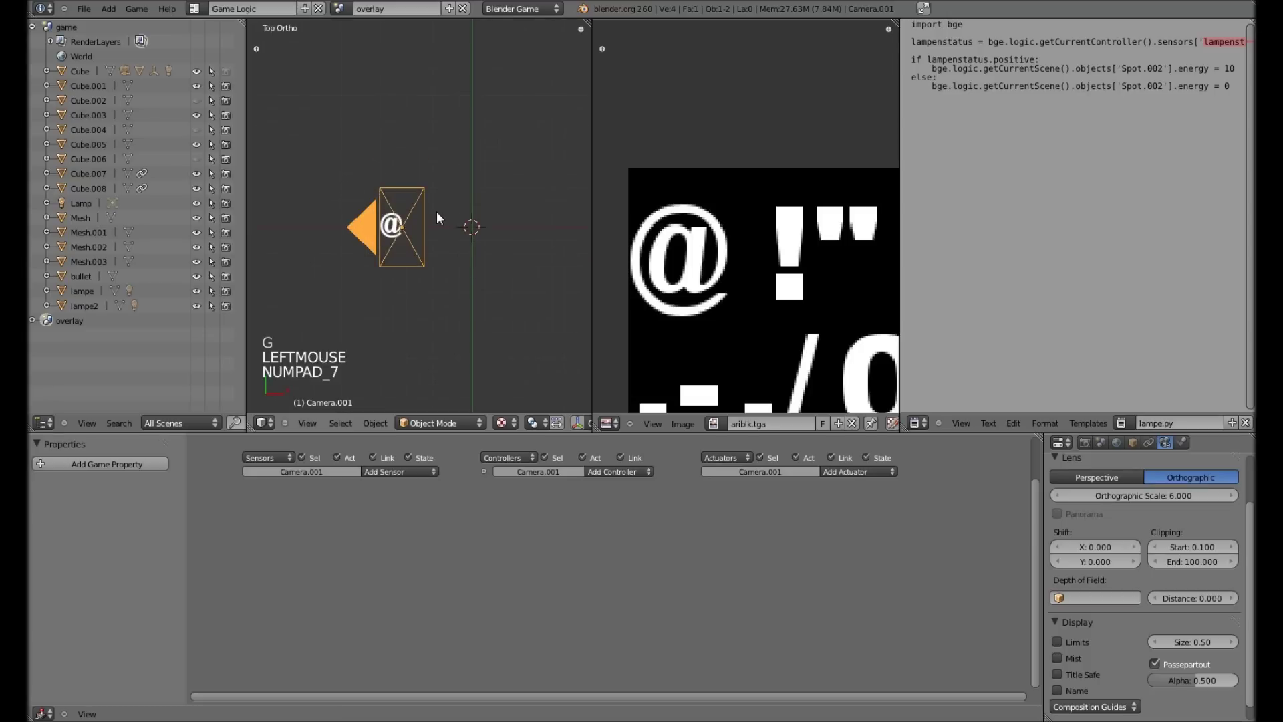
# Turn the camera a quarter turn and move it over the plane, then view through it.
pyautogui.press('r')
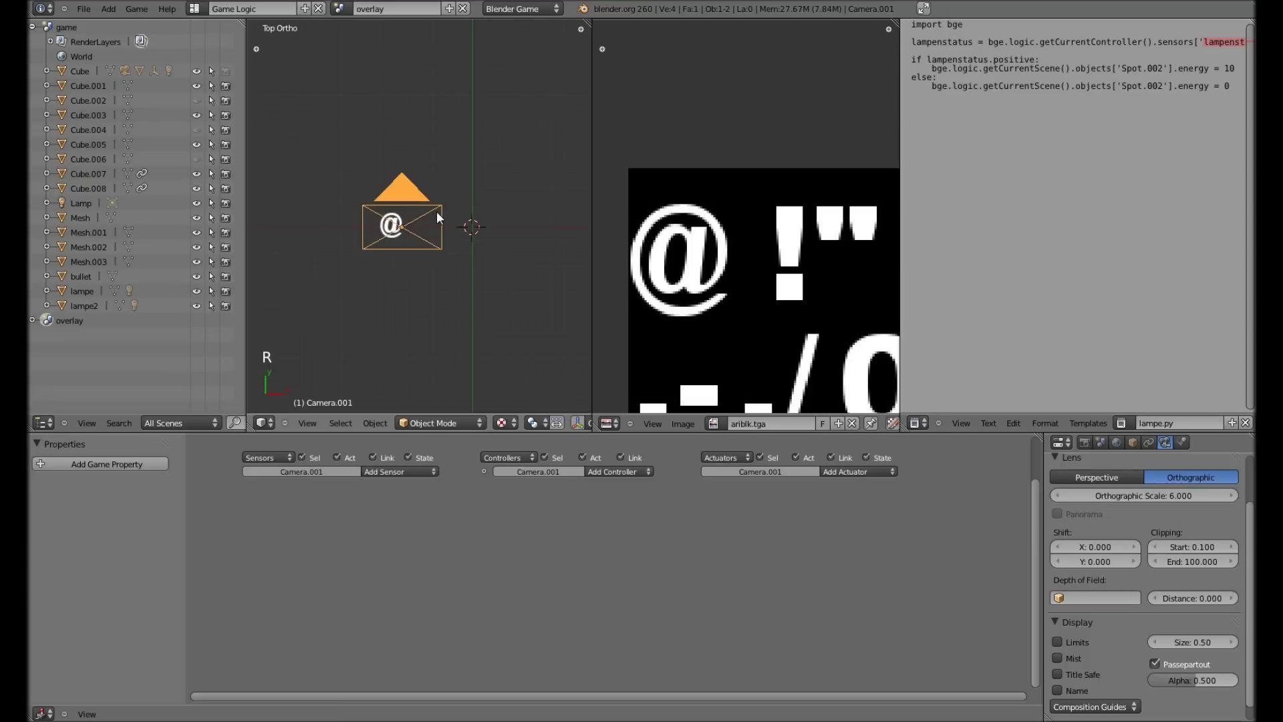
pyautogui.press('g')
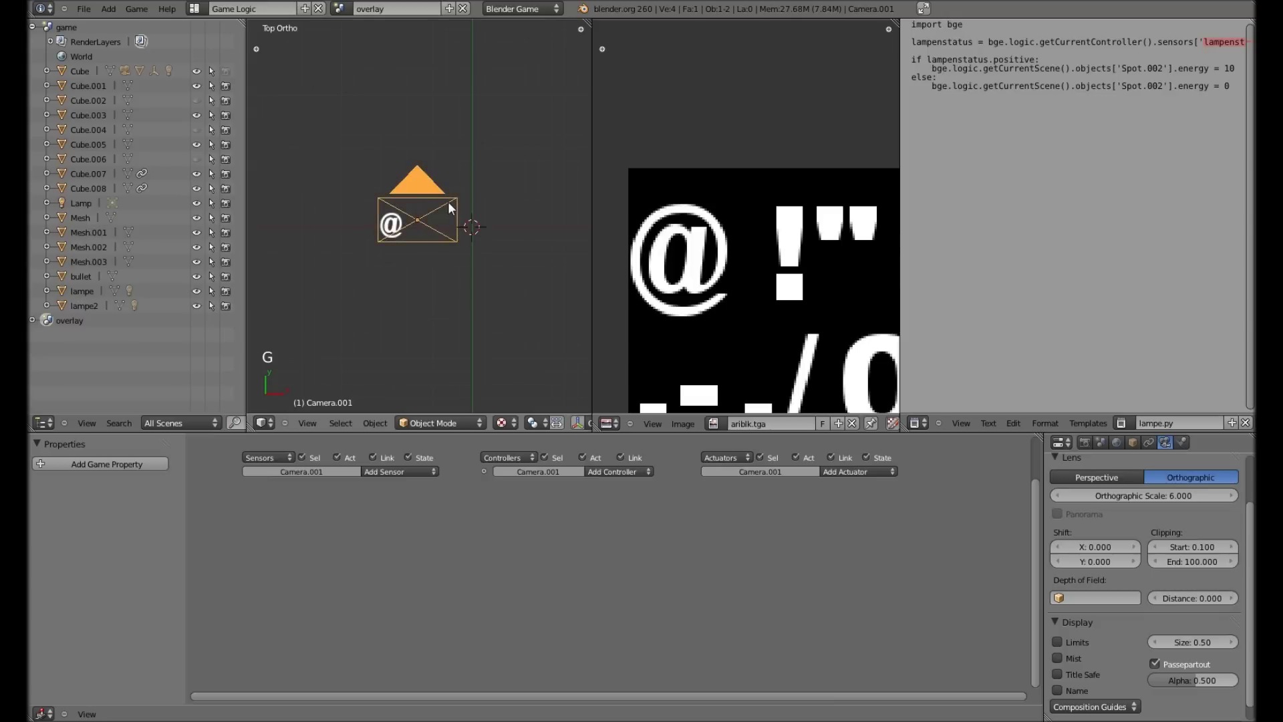
pyautogui.press('KP_0')
pyautogui.click(454, 207)
pyautogui.rightClick(371, 254)
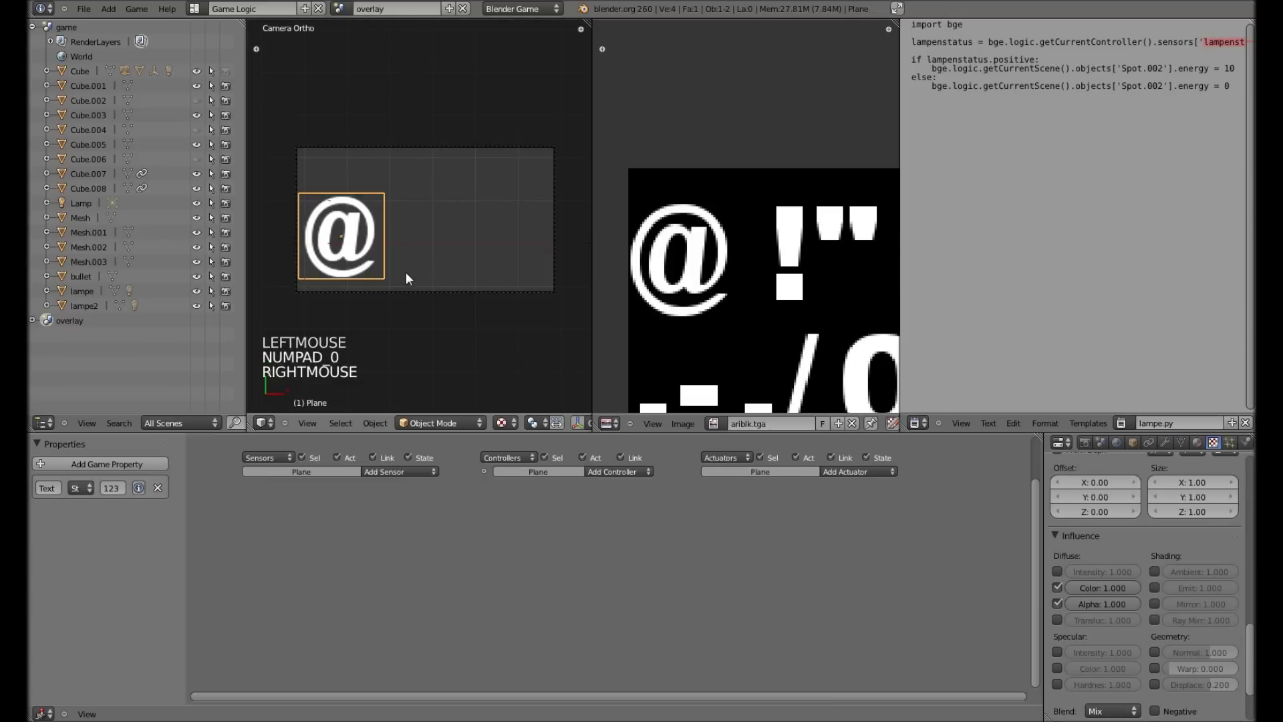
# Scale the text plane to about a third and move it toward the frame's lower-left corner.
pyautogui.scroll(3)
pyautogui.middleClick(416, 276)
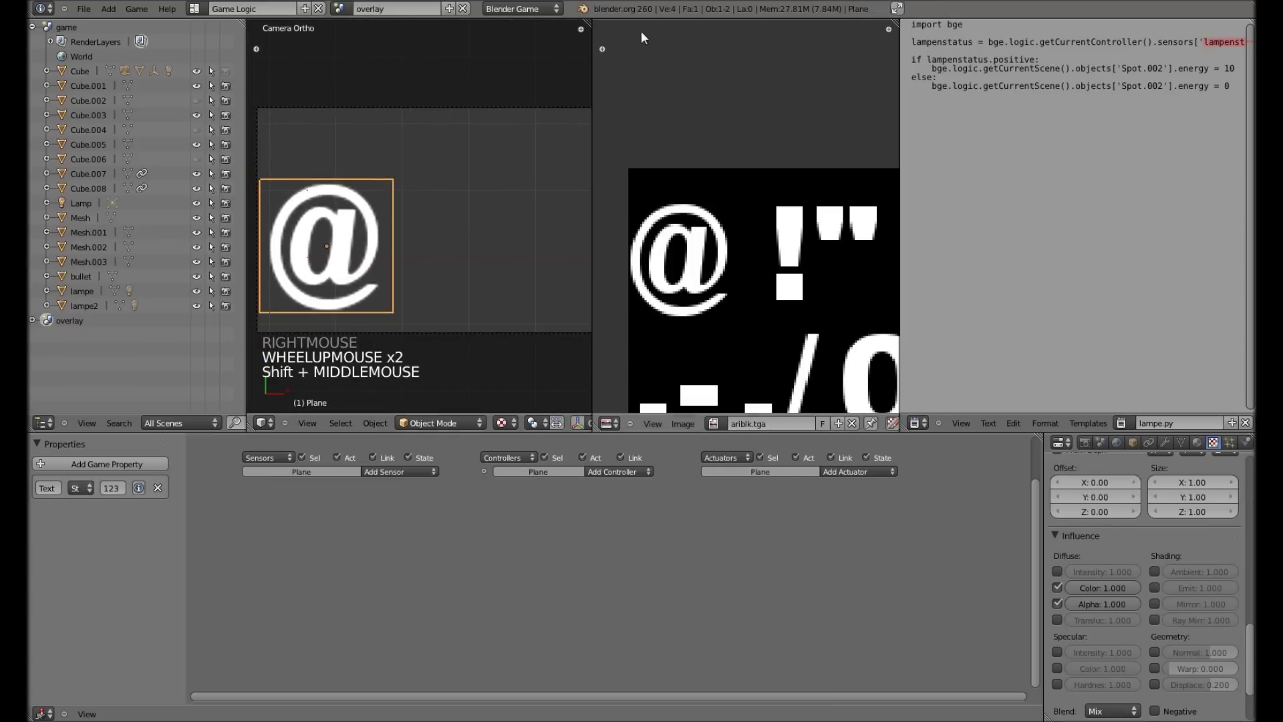
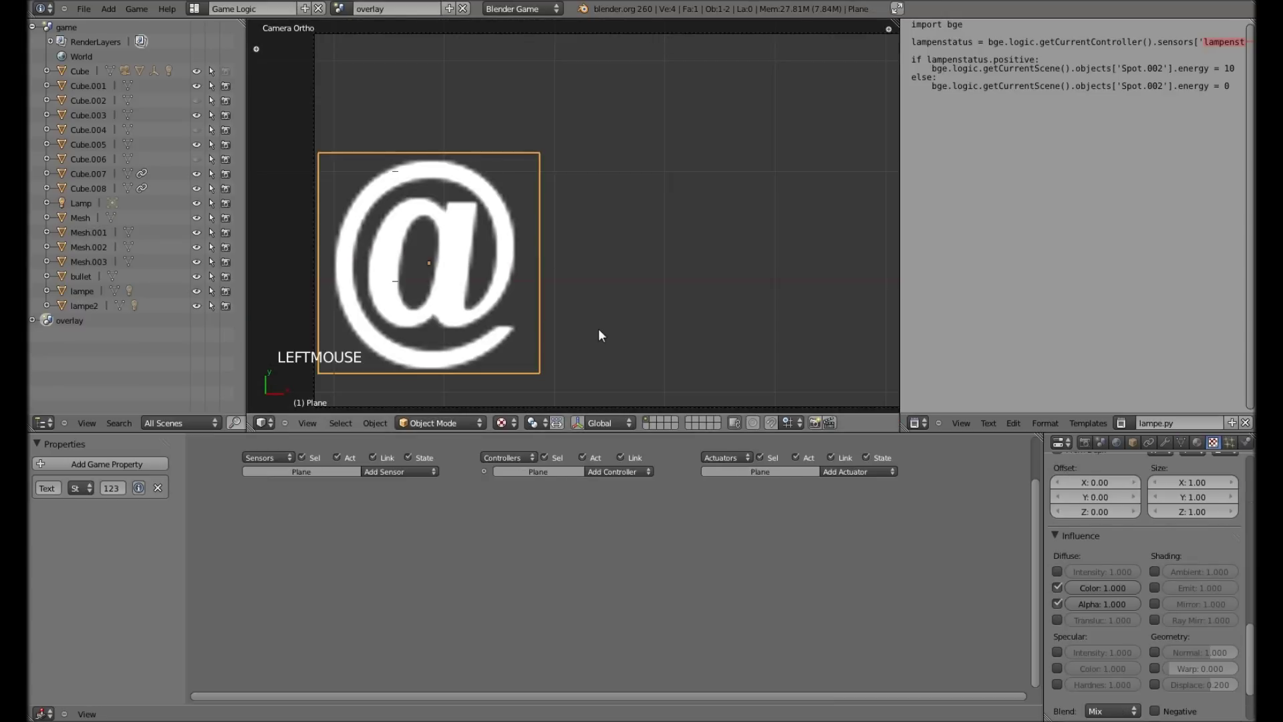
pyautogui.scroll(-3)
pyautogui.press('s')
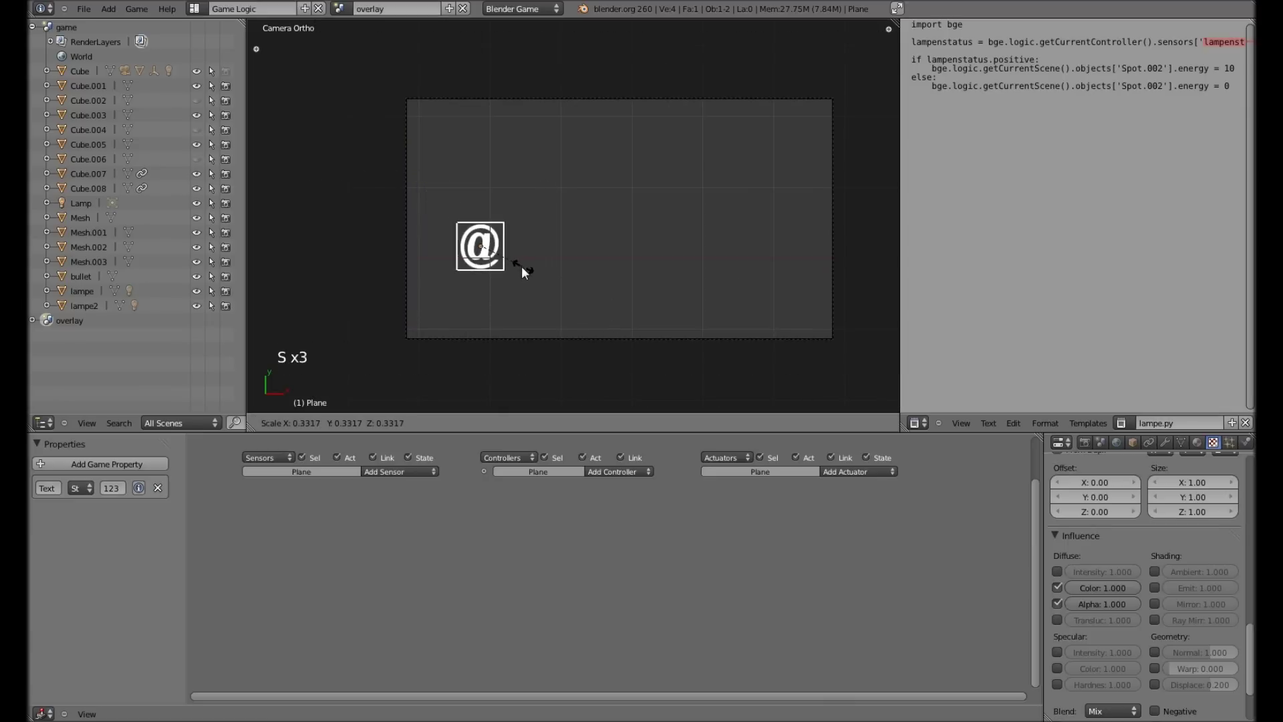
pyautogui.click(529, 269)
pyautogui.press('g')
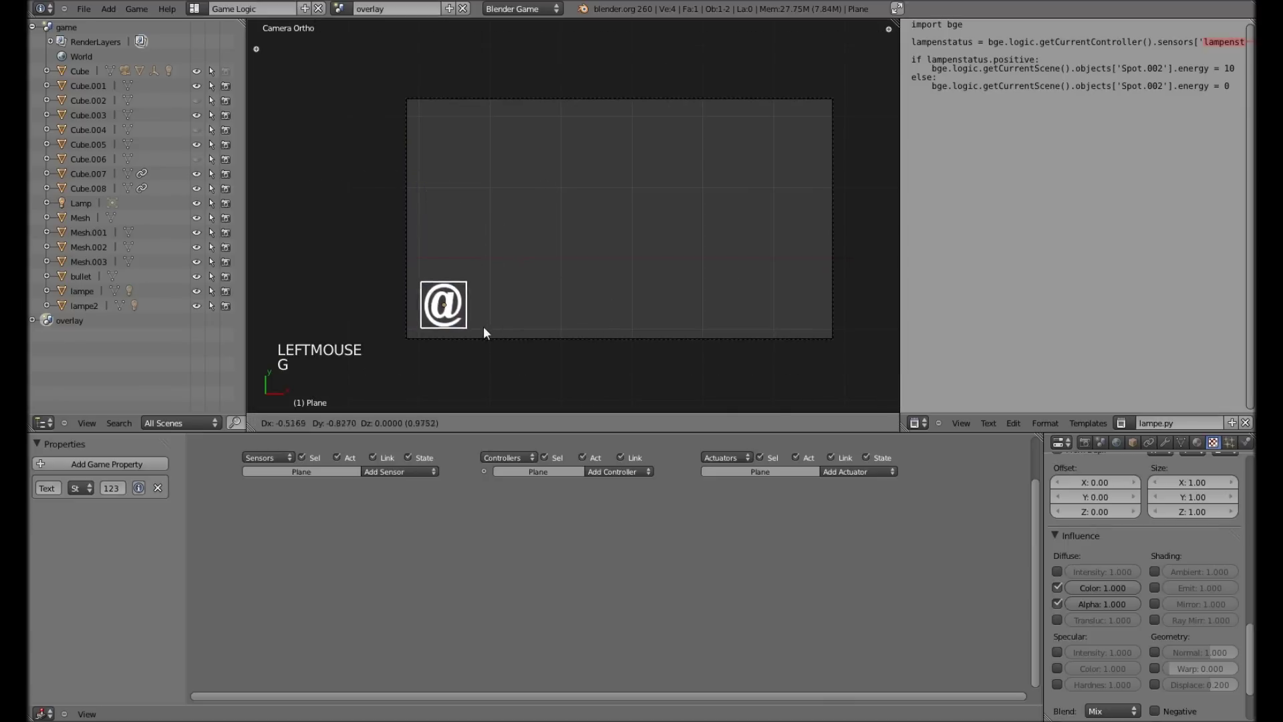
pyautogui.click(483, 336)
pyautogui.press('s')
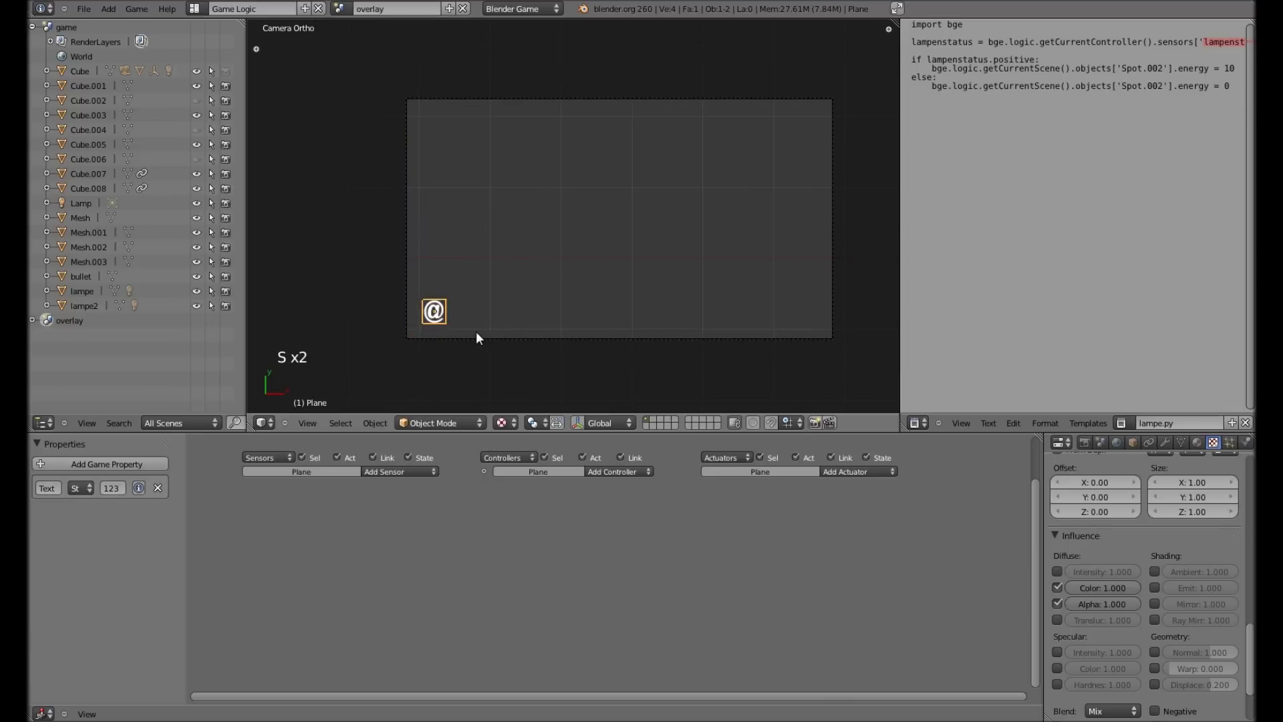
pyautogui.click(480, 336)
pyautogui.press('g')
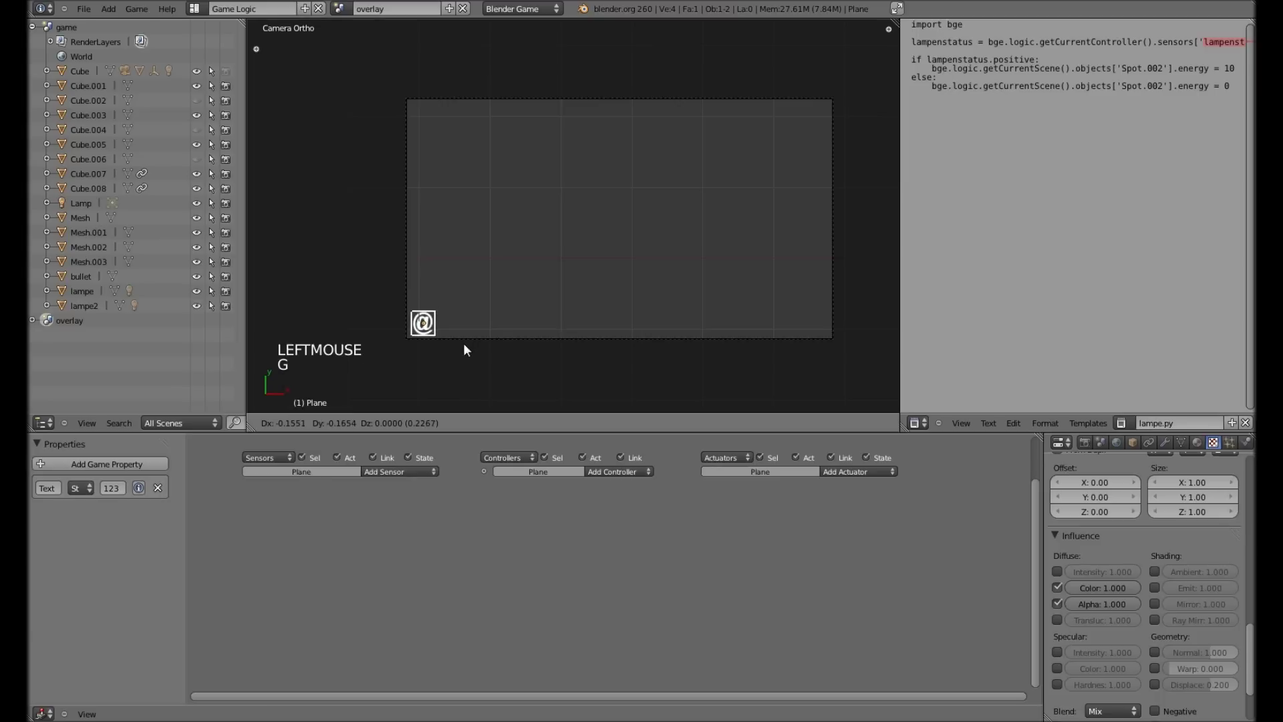
# Set the Text property to 0 and add an Integer game property named shots.
pyautogui.click(471, 342)
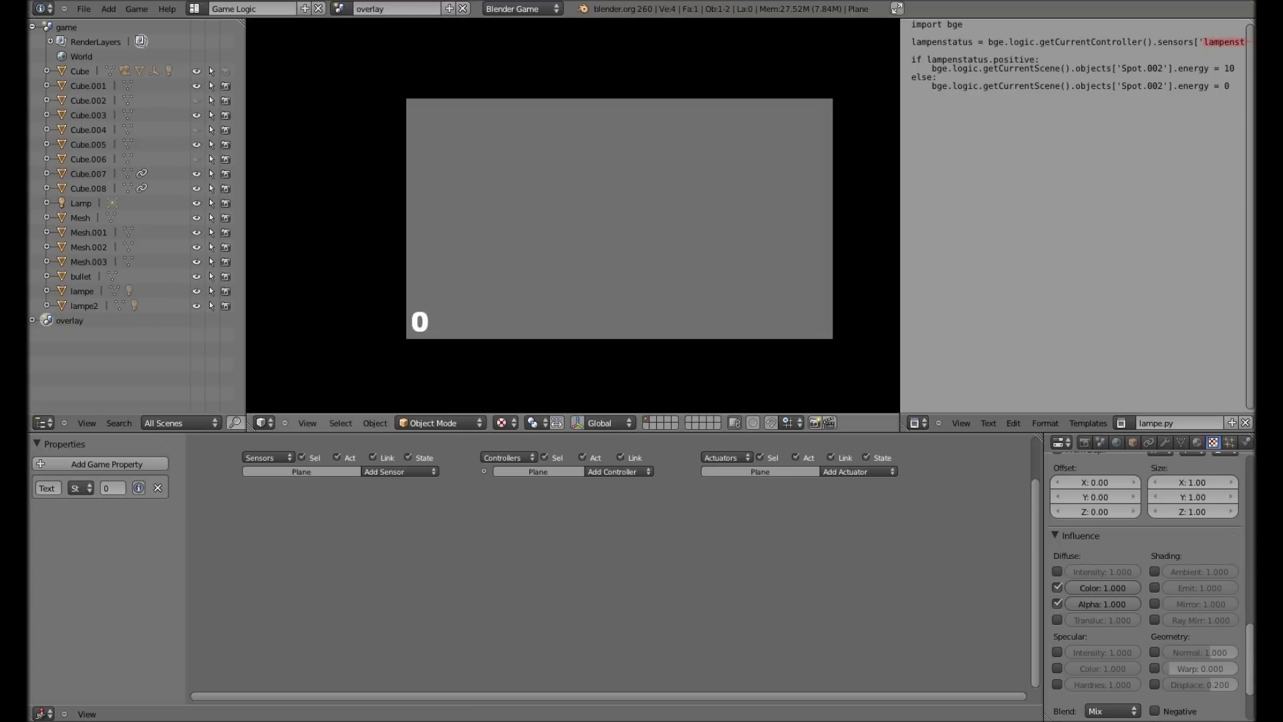
pyautogui.middleClick(667, 229)
pyautogui.scroll(3)
pyautogui.scroll(-3)
pyautogui.middleClick(651, 224)
pyautogui.scroll(-3)
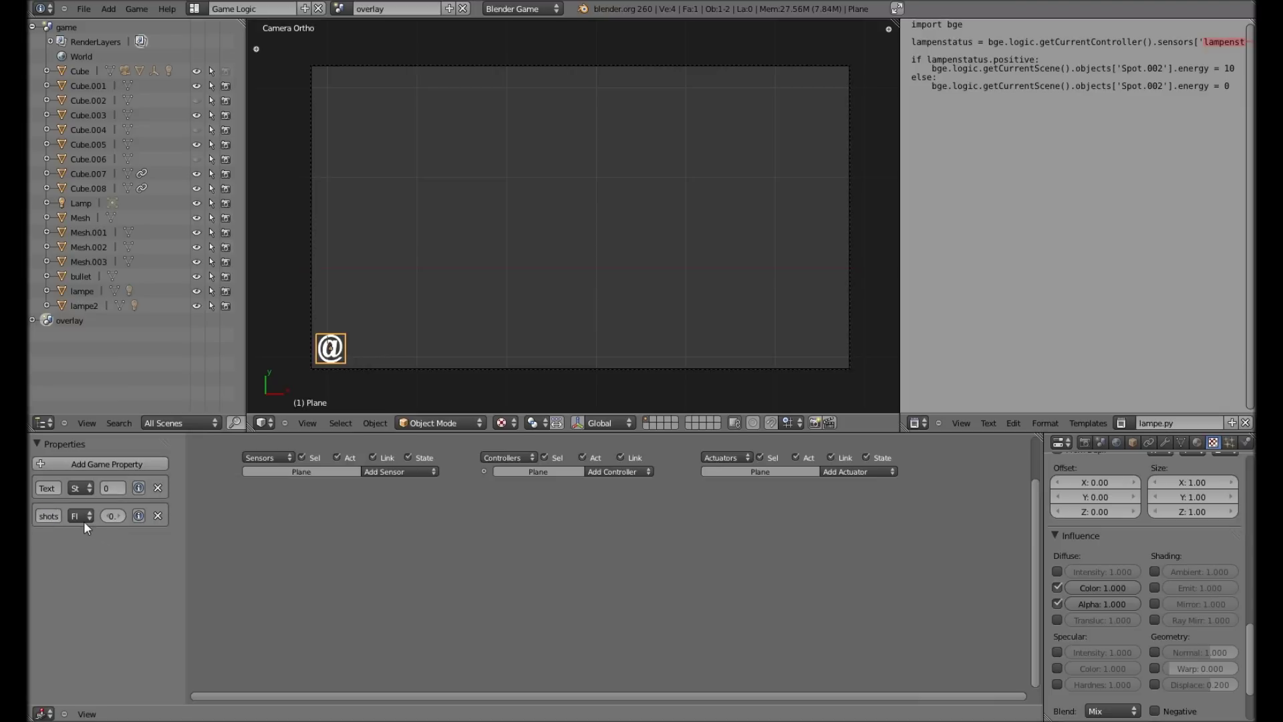
pyautogui.click(484, 207)
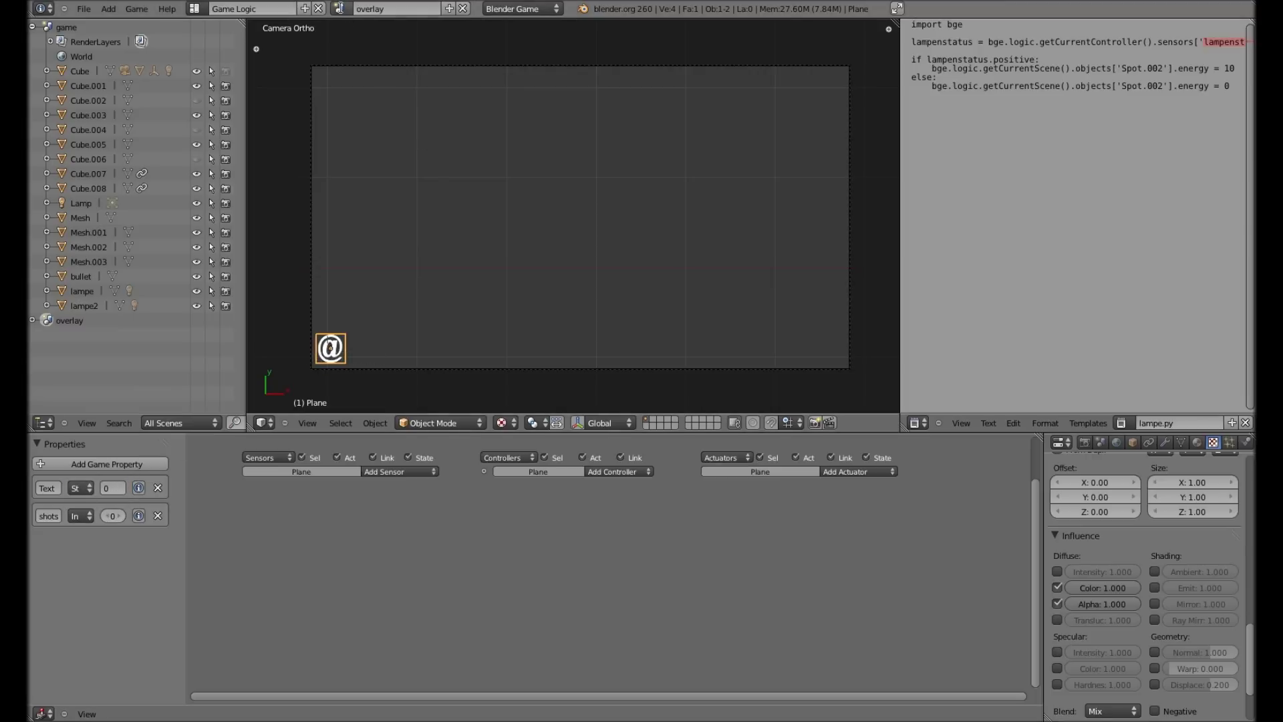
# Send the gun's Message actuator to Plane with subject fire, then select Cube.005 for an Always sensor.
pyautogui.click(357, 38)
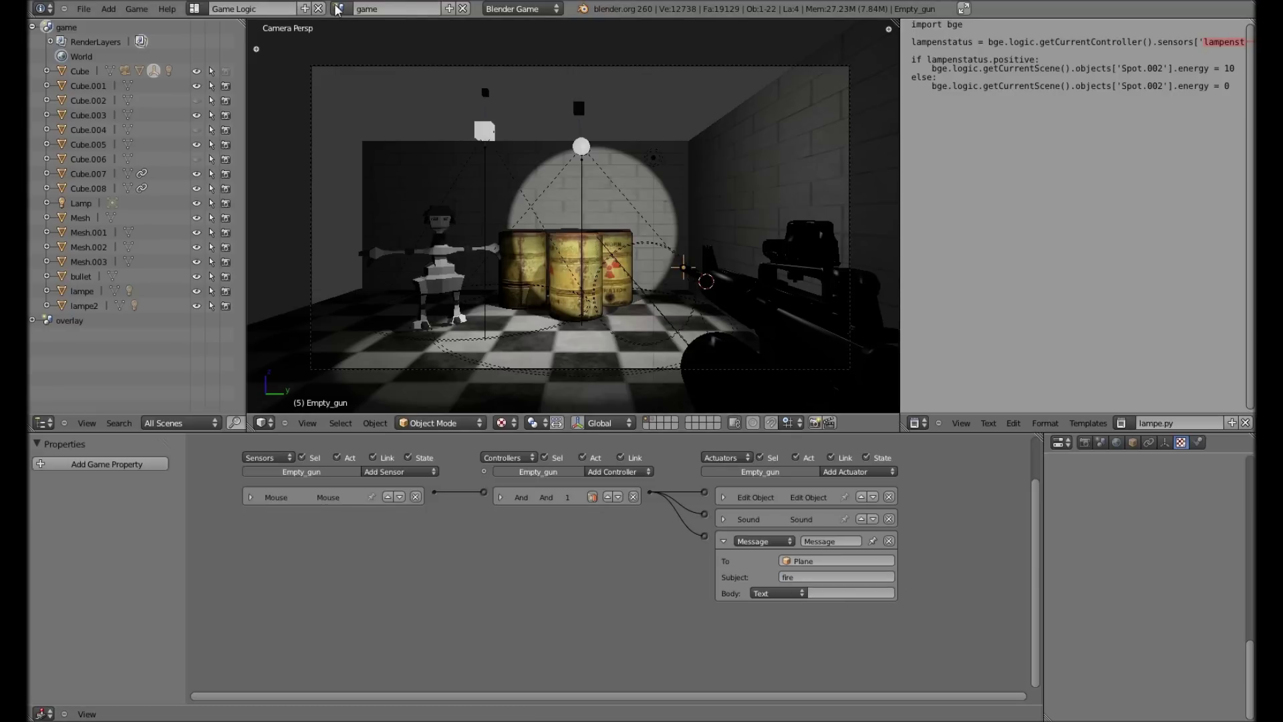
pyautogui.click(357, 49)
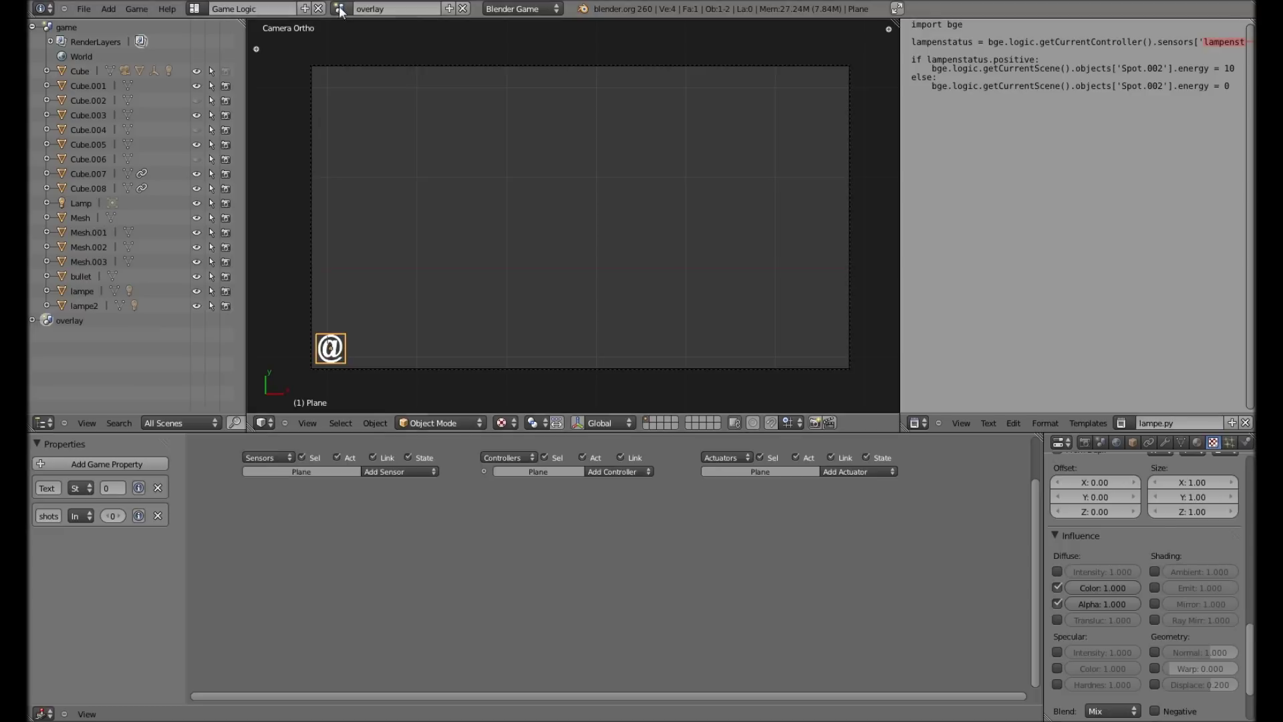
pyautogui.click(350, 39)
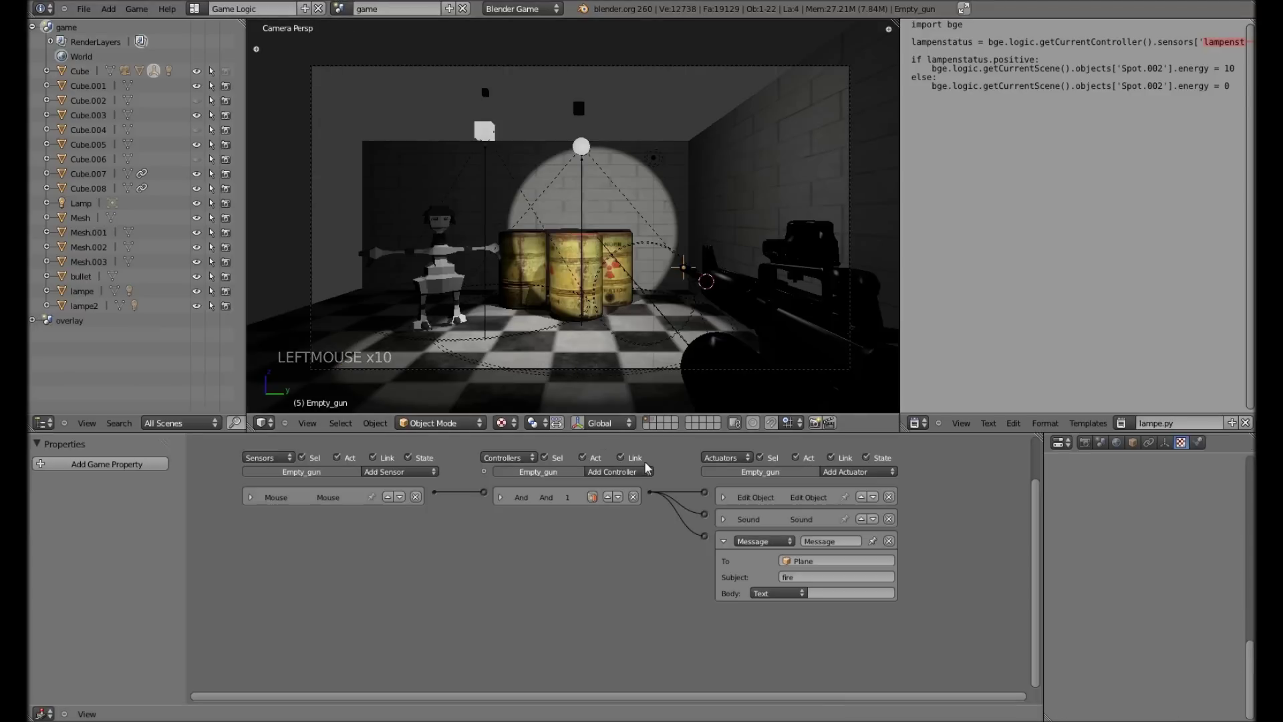
pyautogui.rightClick(585, 361)
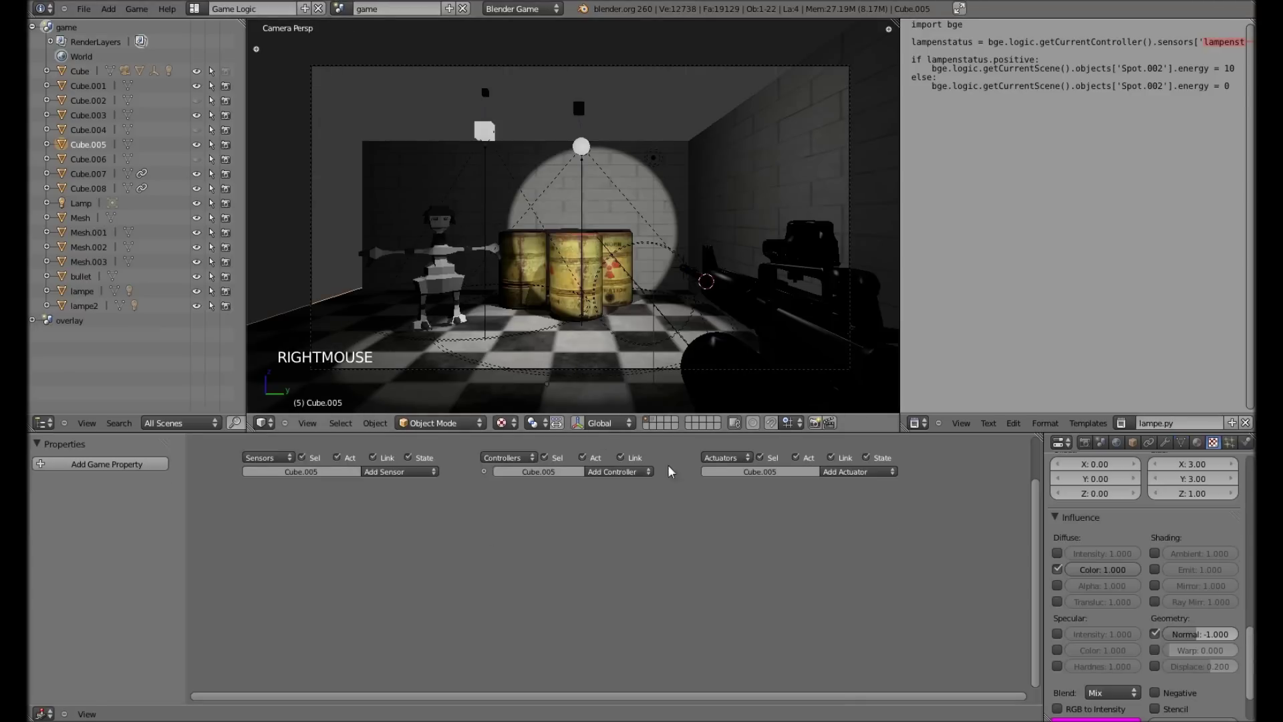